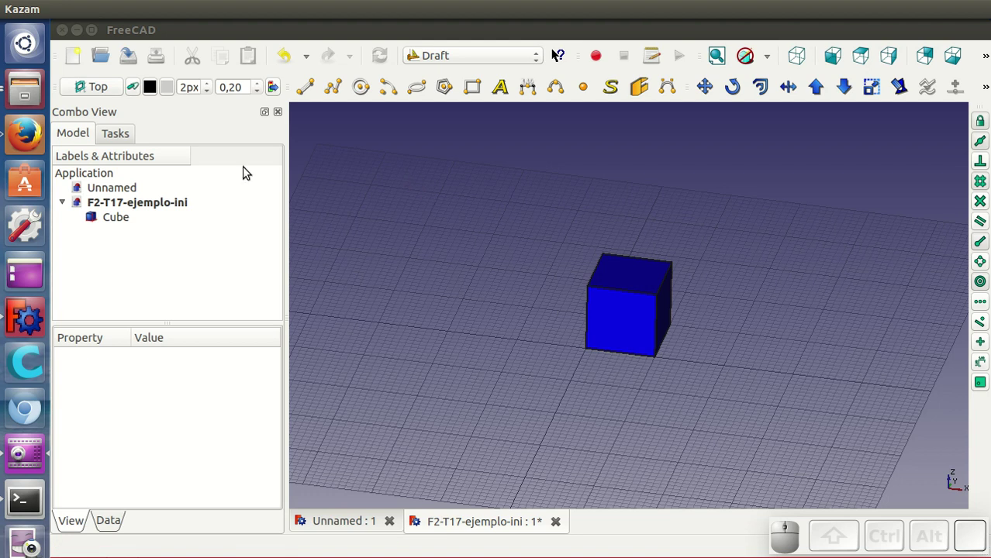
# Choose the XY plane with 0 mm offset as the Draft working plane
pyautogui.click(99, 88)
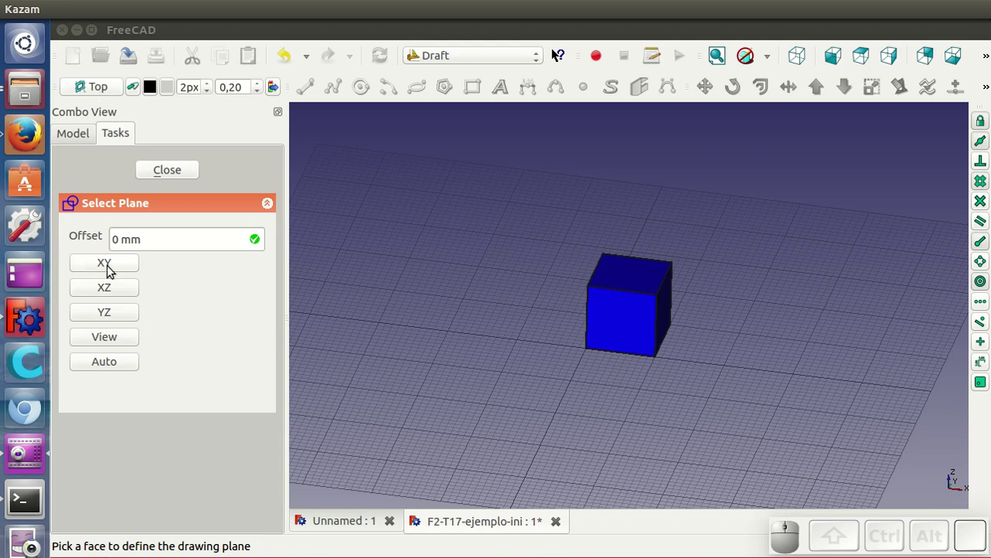
pyautogui.click(107, 267)
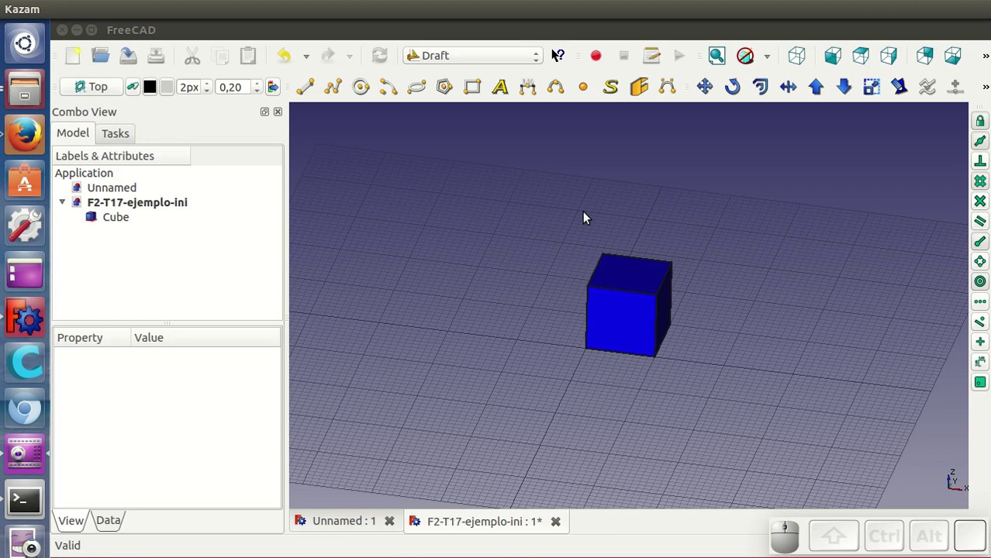
pyautogui.moveTo(767, 387); pyautogui.dragTo(543, 290)
# Draw a closed six-sided notched DWire on the grid left of the cube and select it
pyautogui.click(340, 100)
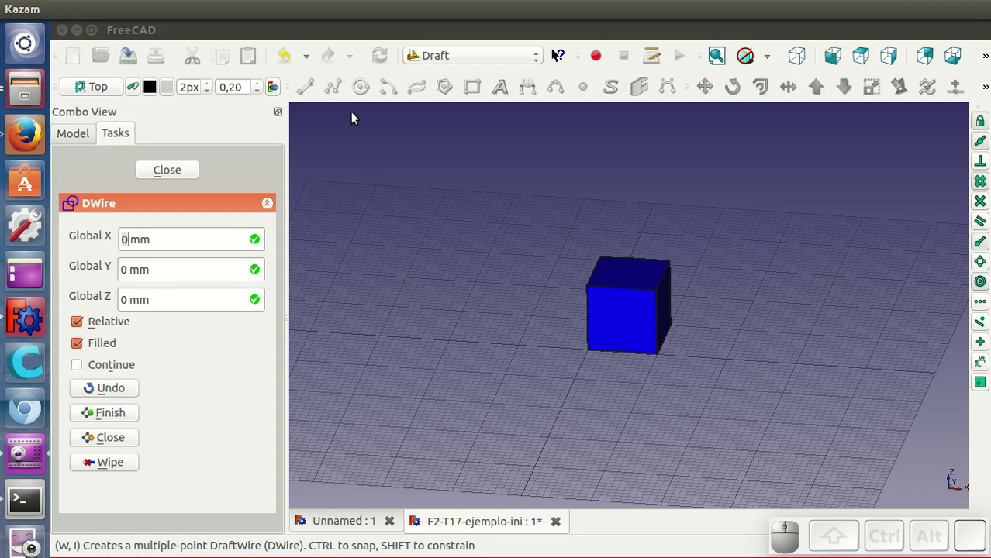
pyautogui.middleClick(515, 378)
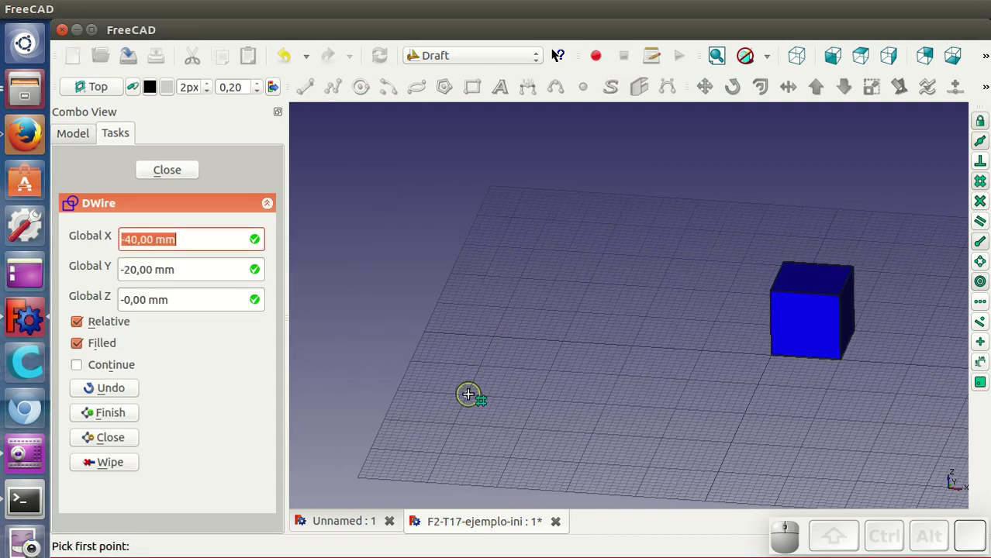
pyautogui.click(472, 396)
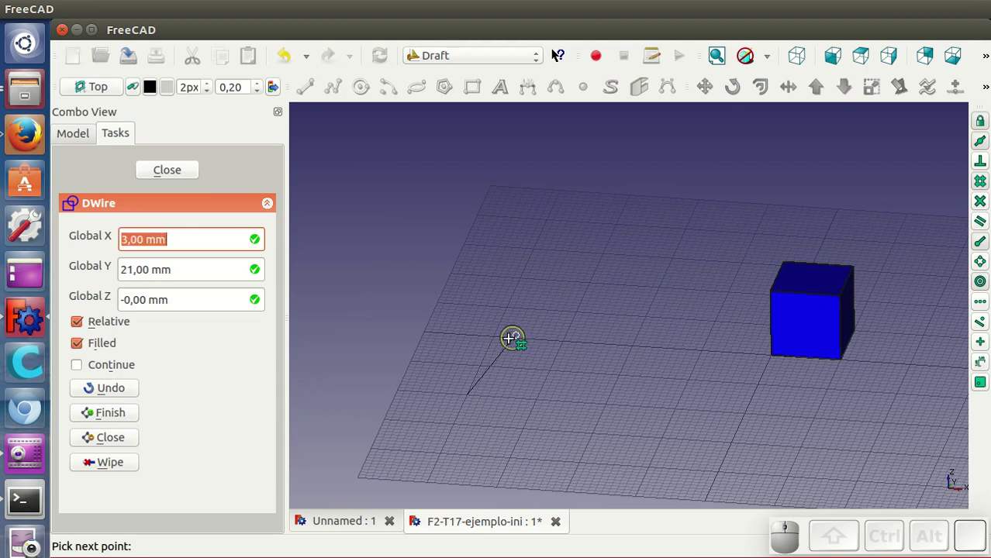
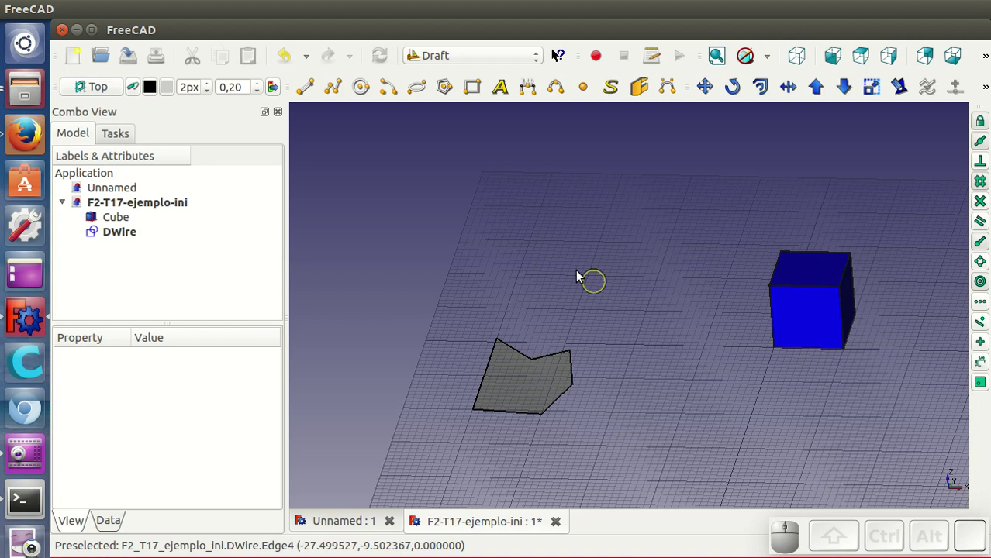
pyautogui.click(508, 403)
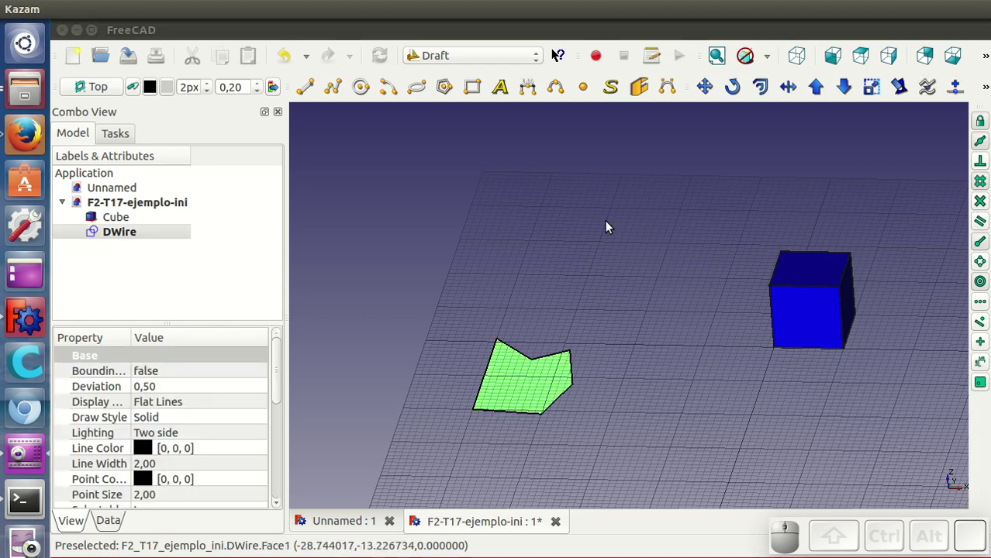
# In Part, extrude DWire 5 mm along Z=1 into a prism, then return to Draft
pyautogui.click(435, 54)
pyautogui.click(446, 210)
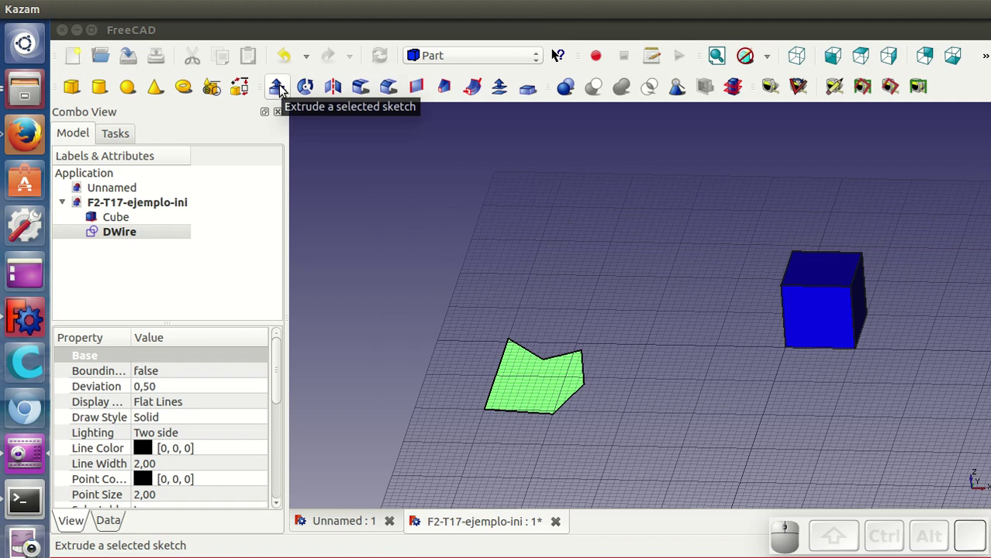
pyautogui.click(282, 86)
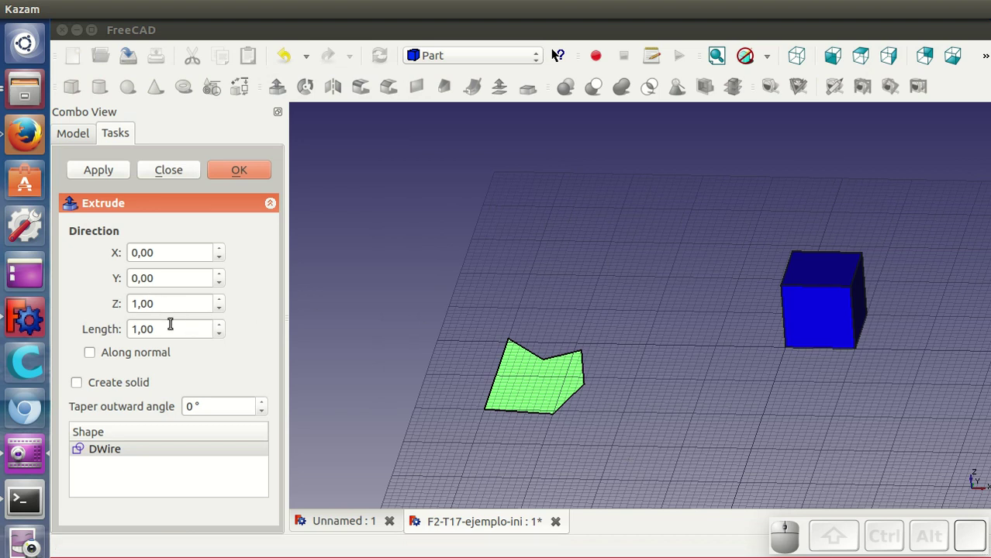
pyautogui.click(168, 326)
pyautogui.scroll(3)
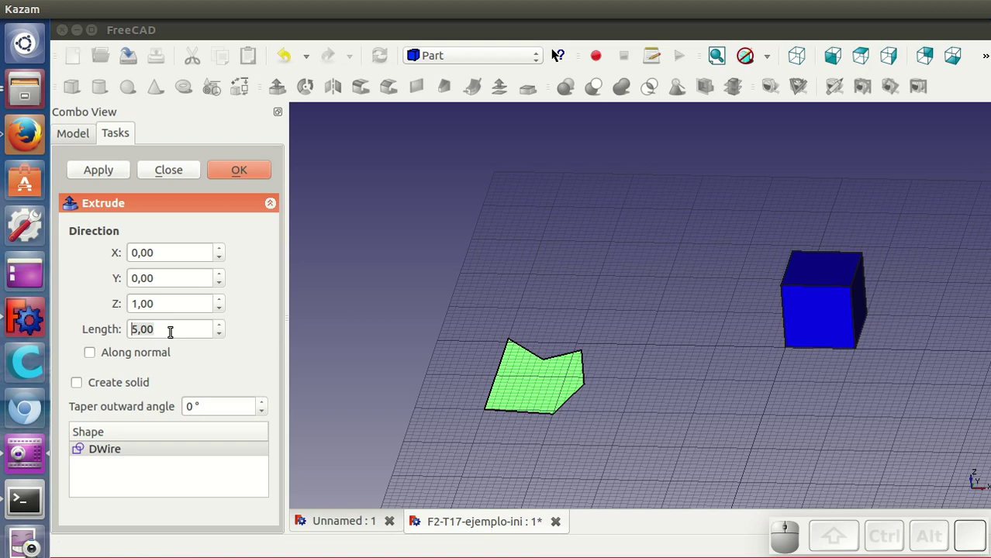
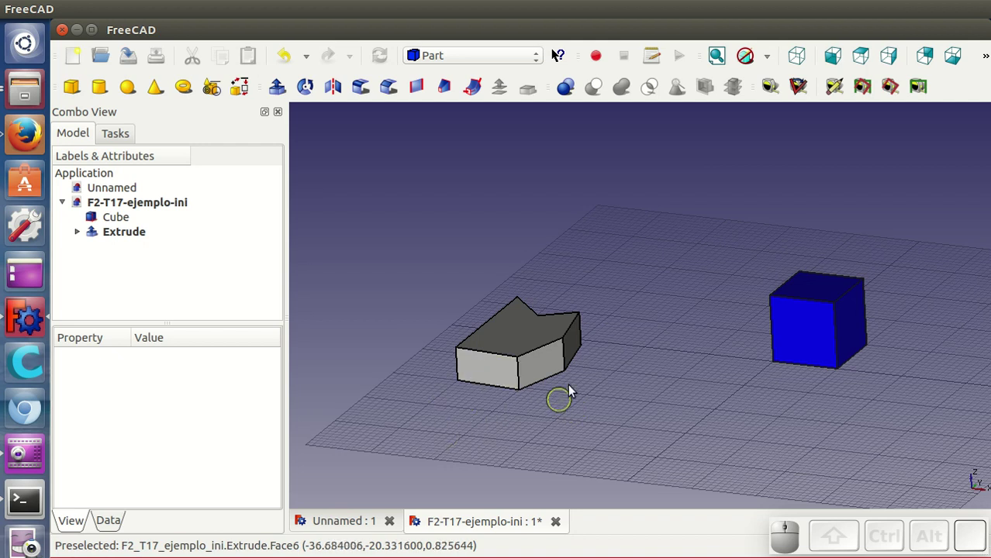
pyautogui.moveTo(679, 387); pyautogui.dragTo(708, 373)
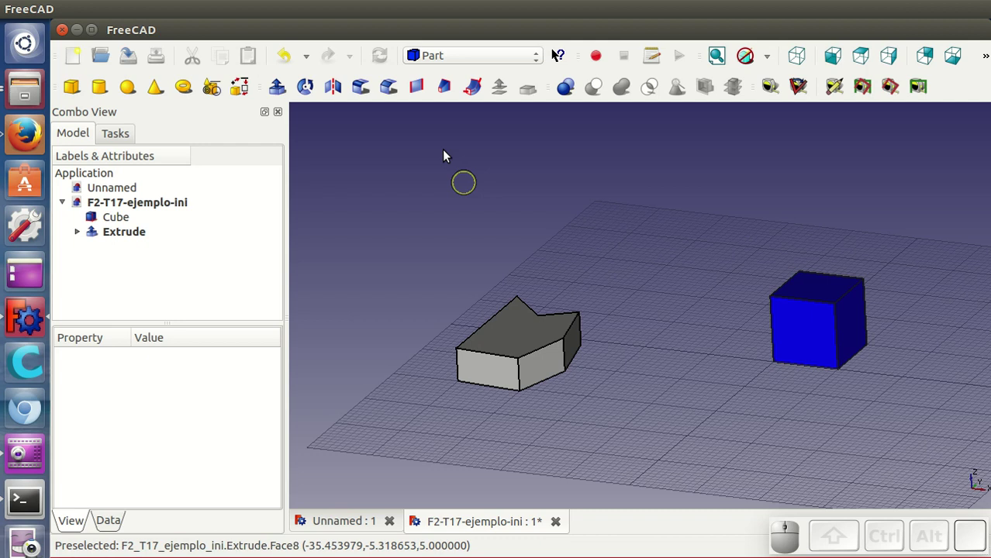
pyautogui.click(471, 58)
pyautogui.click(458, 78)
# Draw the closed five-sided DWire001 on the grid between the prism and the cube
pyautogui.middleClick(633, 376)
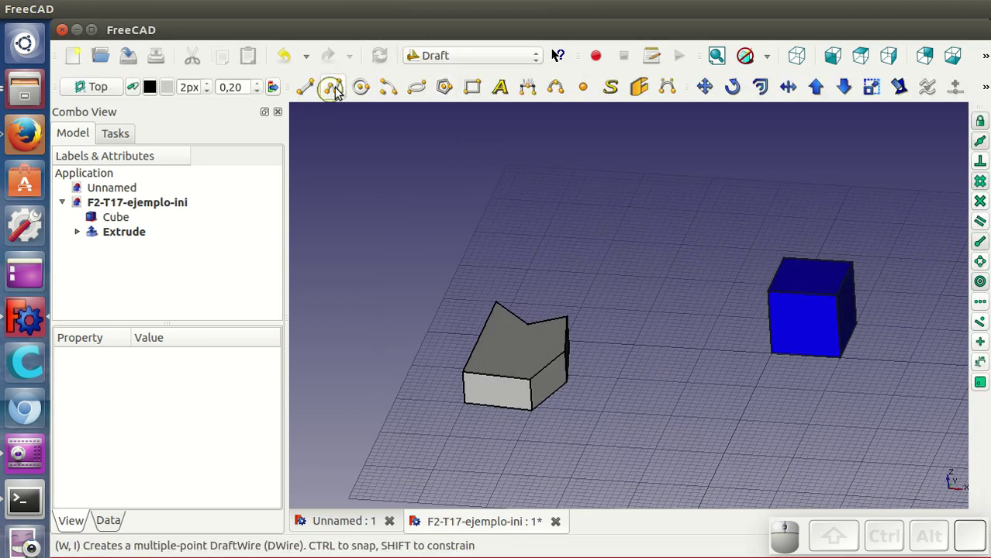
pyautogui.click(340, 87)
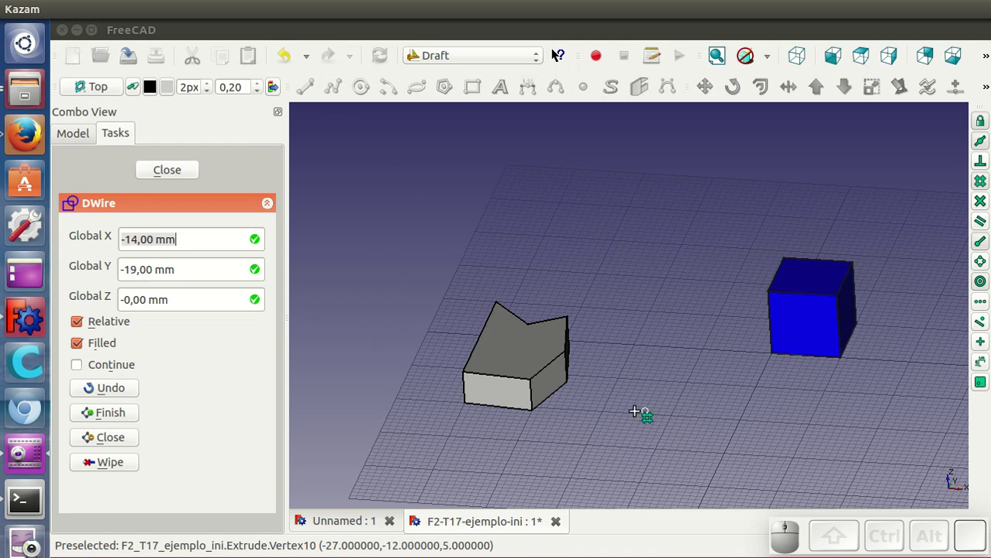
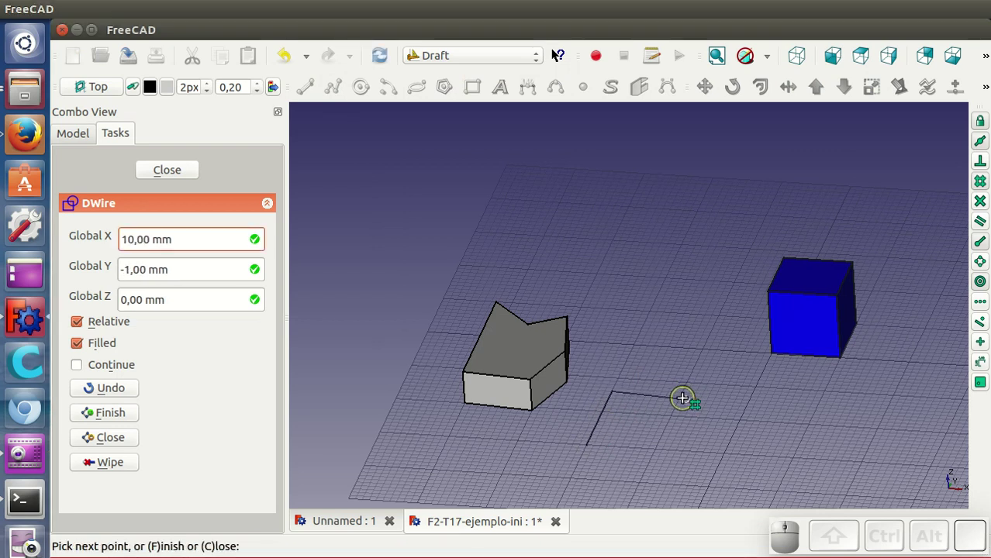
pyautogui.click(687, 397)
pyautogui.click(711, 427)
pyautogui.click(701, 453)
pyautogui.click(599, 442)
pyautogui.click(569, 436)
pyautogui.middleClick(622, 427)
pyautogui.click(651, 426)
# Switch to the Part workbench for extruding the second wire
pyautogui.click(434, 52)
pyautogui.click(437, 203)
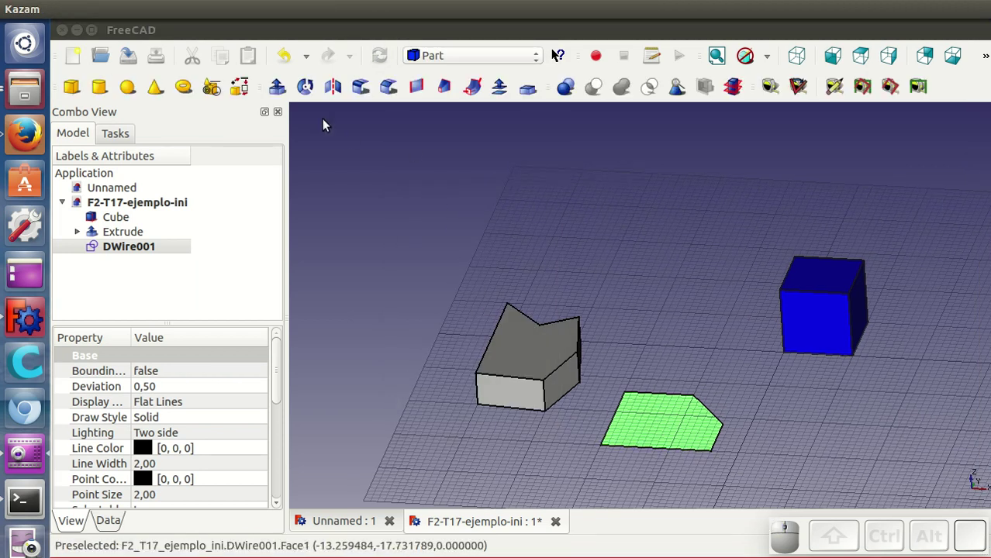
# Extrude DWire001 with direction X=1, Z=1 and Create solid ticked into Extrude001
pyautogui.click(281, 87)
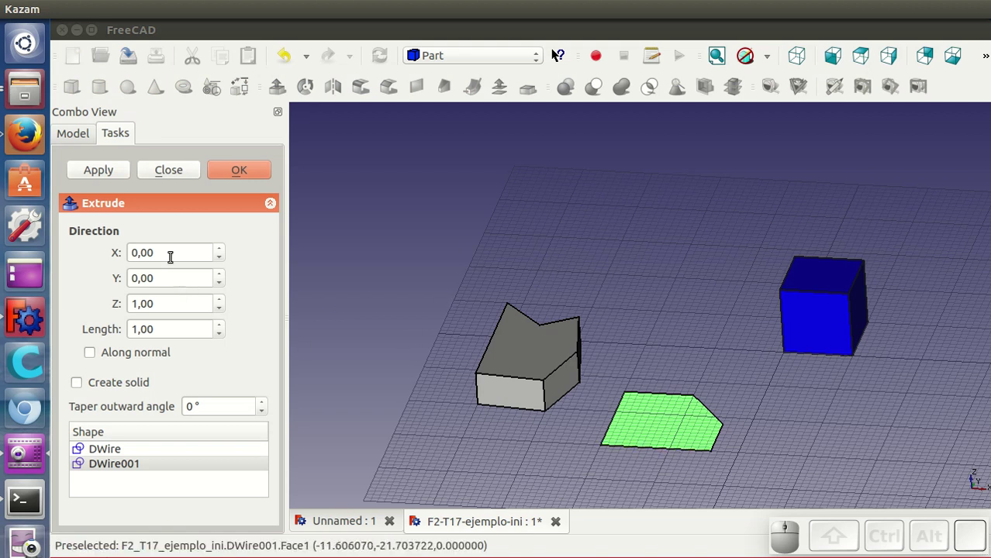
pyautogui.click(166, 247)
pyautogui.press('1')
pyautogui.click(158, 246)
pyautogui.click(159, 245)
pyautogui.press('1')
pyautogui.click(158, 246)
pyautogui.press('1')
pyautogui.click(162, 273)
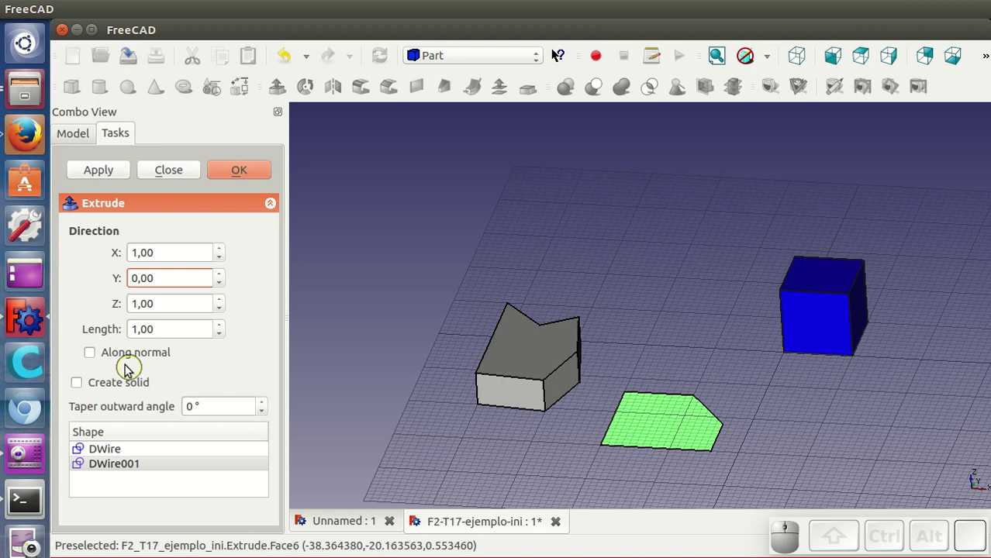
pyautogui.click(104, 383)
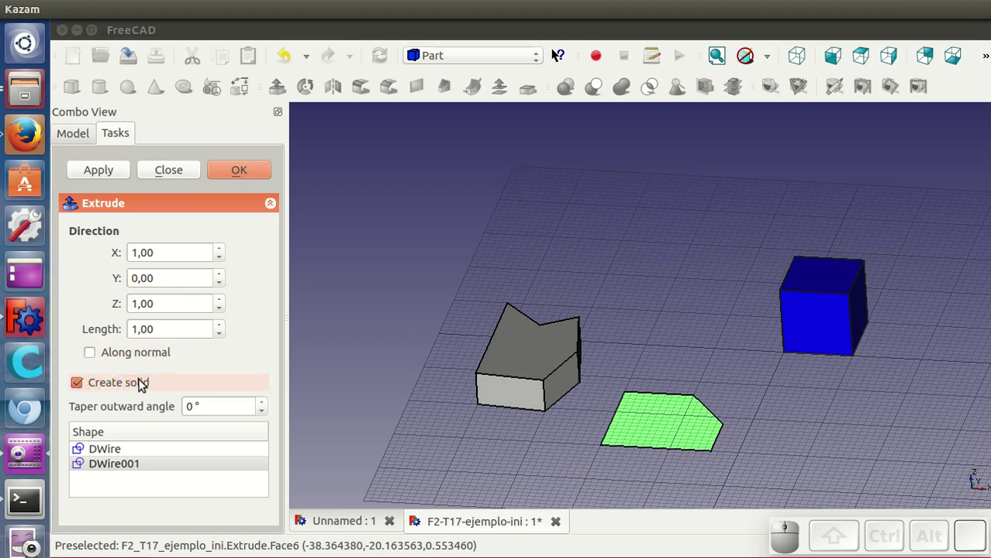
pyautogui.click(162, 320)
# Check the slanted Extrude001 from the front view
pyautogui.scroll(3)
pyautogui.scroll(-3)
pyautogui.scroll(3)
pyautogui.click(240, 176)
pyautogui.click(839, 59)
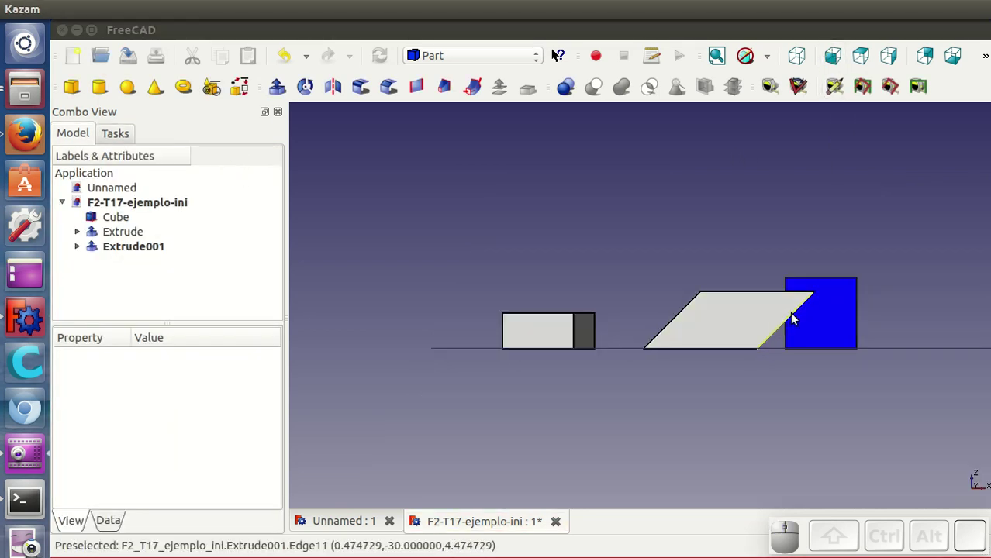
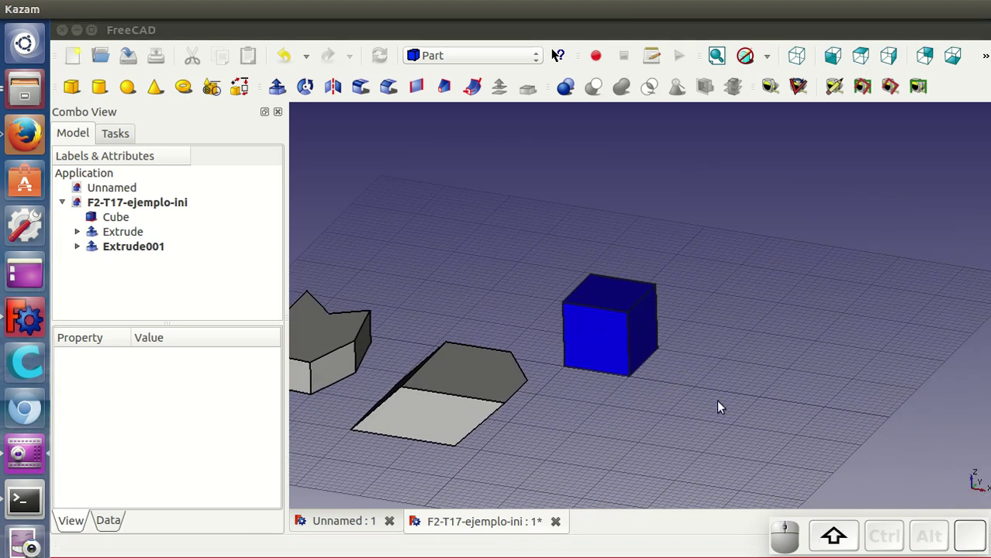
# In Draft, draw the closed triangular DWire002 snapped to the cube's right edge
pyautogui.click(432, 52)
pyautogui.click(446, 86)
pyautogui.click(336, 86)
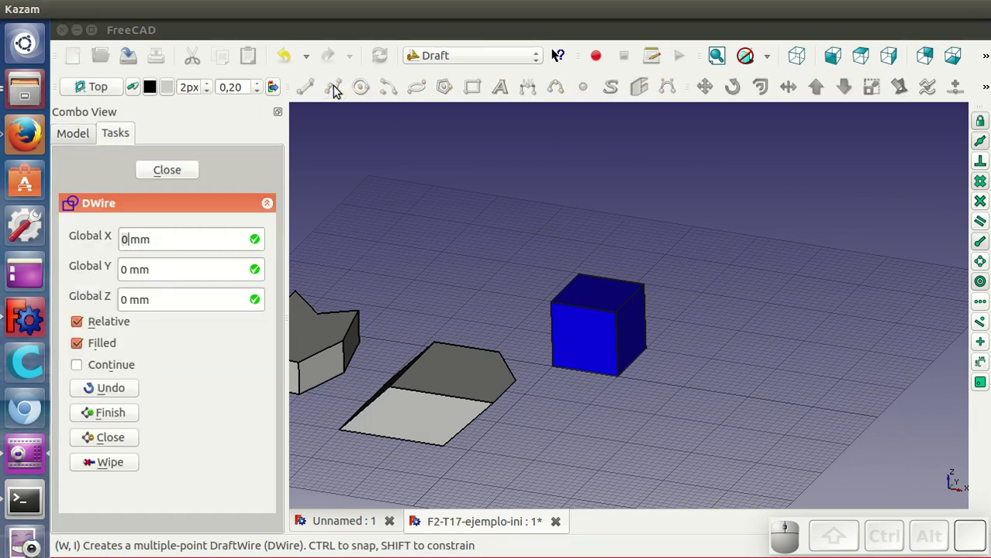
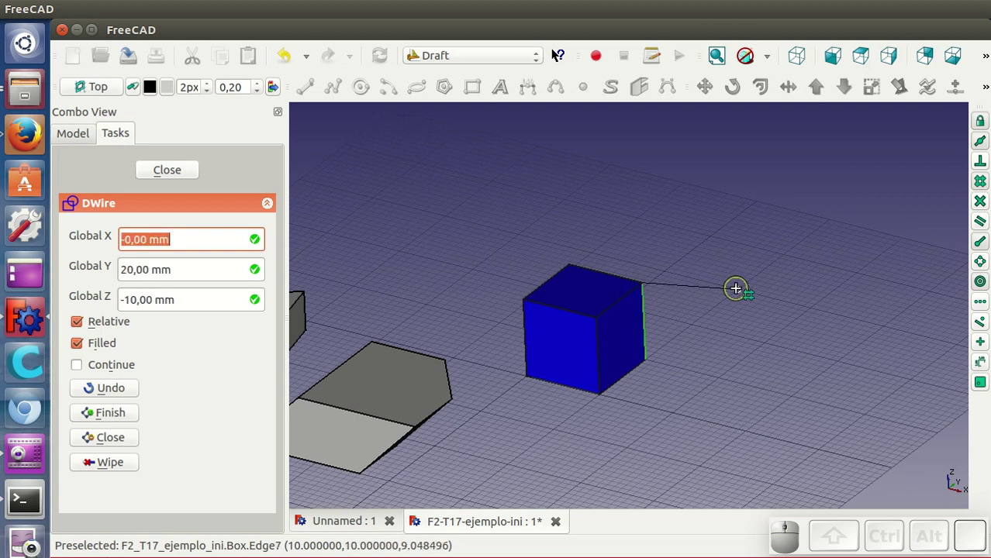
pyautogui.click(739, 290)
pyautogui.click(722, 379)
pyautogui.click(659, 284)
pyautogui.click(659, 249)
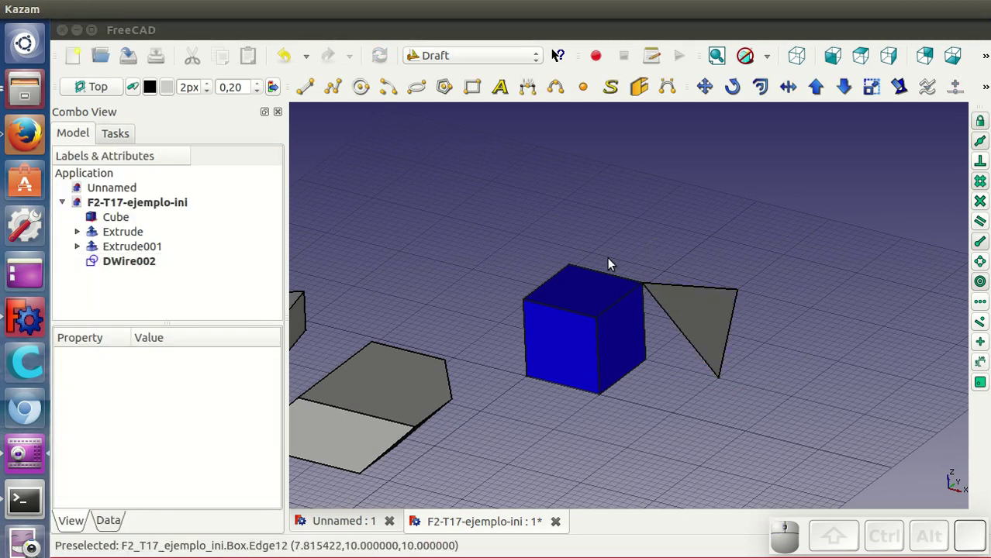
# Select the triangle DWire002 and head to the workbench list
pyautogui.scroll(-3)
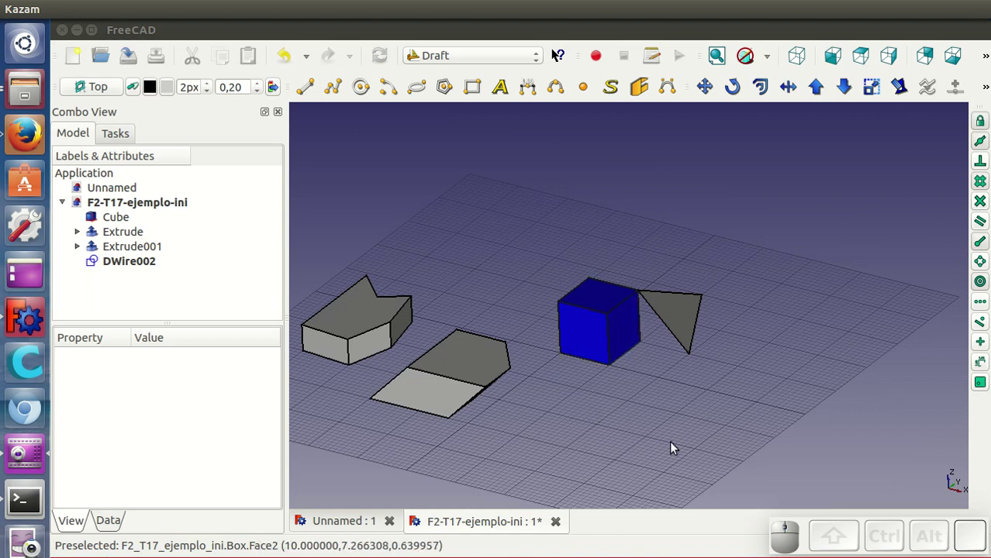
pyautogui.scroll(3)
pyautogui.scroll(3)
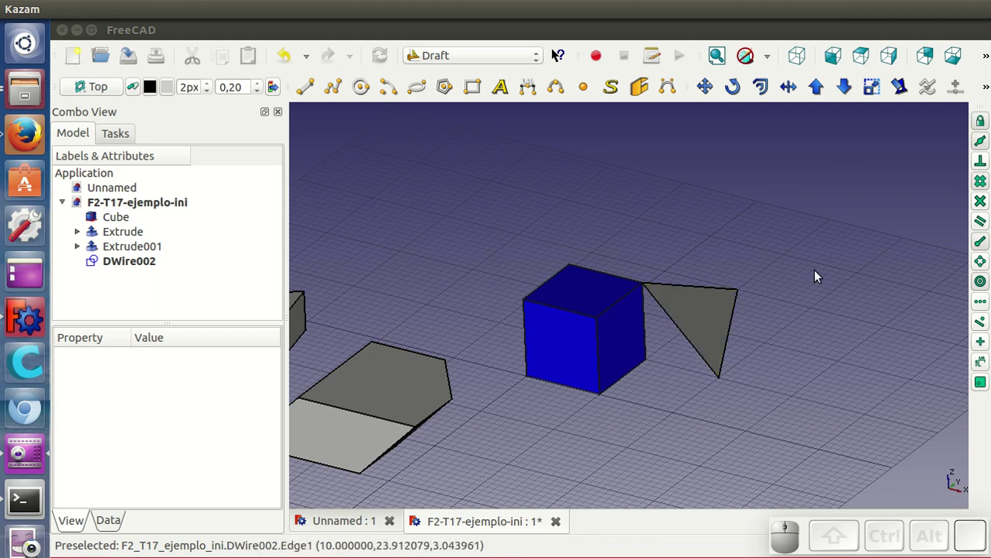
pyautogui.click(693, 311)
pyautogui.click(429, 47)
# In Part, extrude DWire002 along its face normal into Extrude002
pyautogui.click(447, 197)
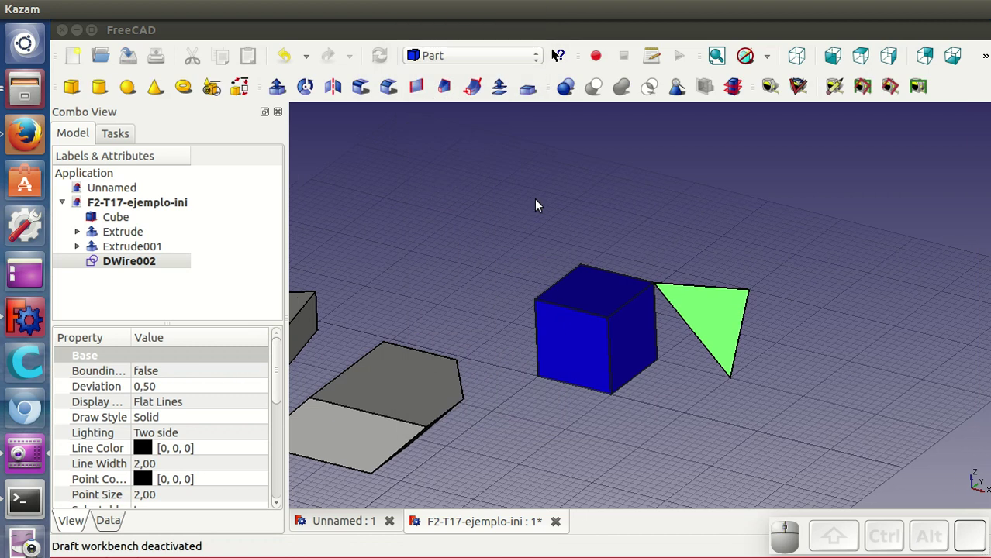
pyautogui.click(281, 90)
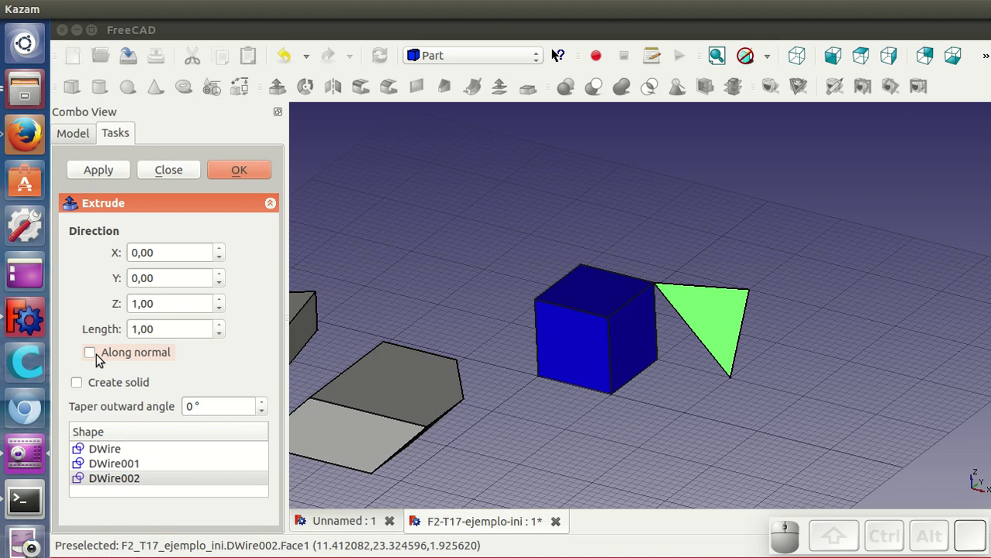
pyautogui.click(113, 357)
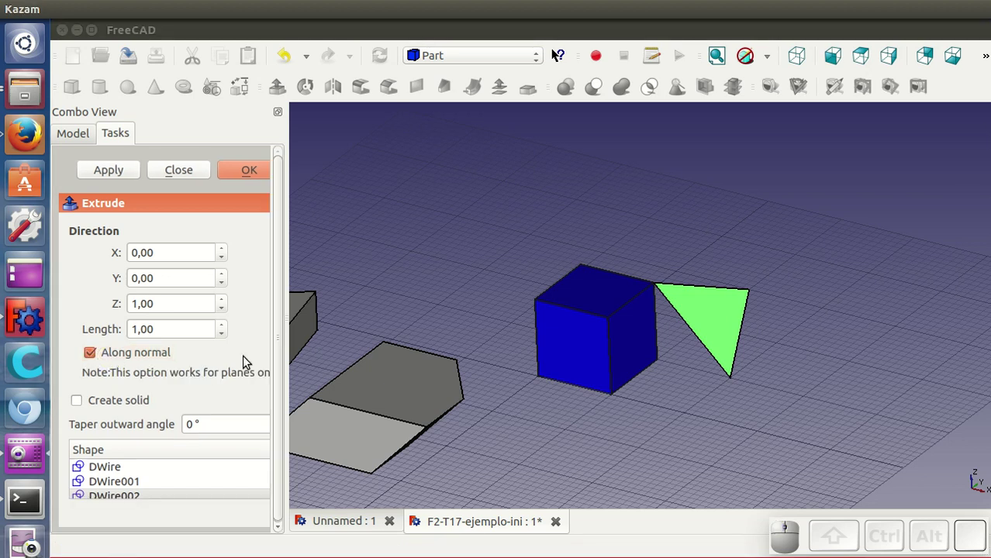
pyautogui.click(173, 323)
pyautogui.scroll(3)
pyautogui.click(249, 170)
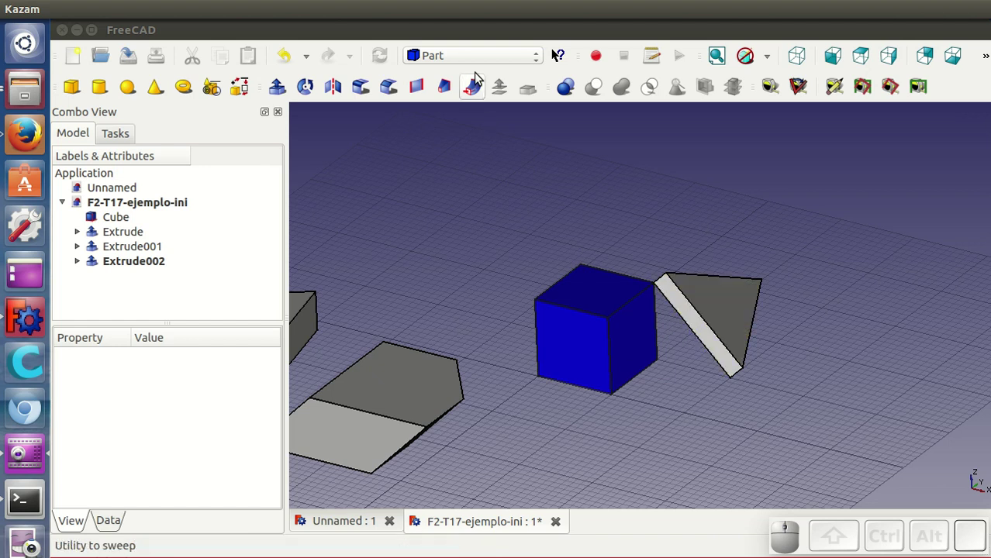
# In Draft, draw the filled triangular DWire003 at the cube's front corner and inspect it
pyautogui.click(459, 55)
pyautogui.click(456, 80)
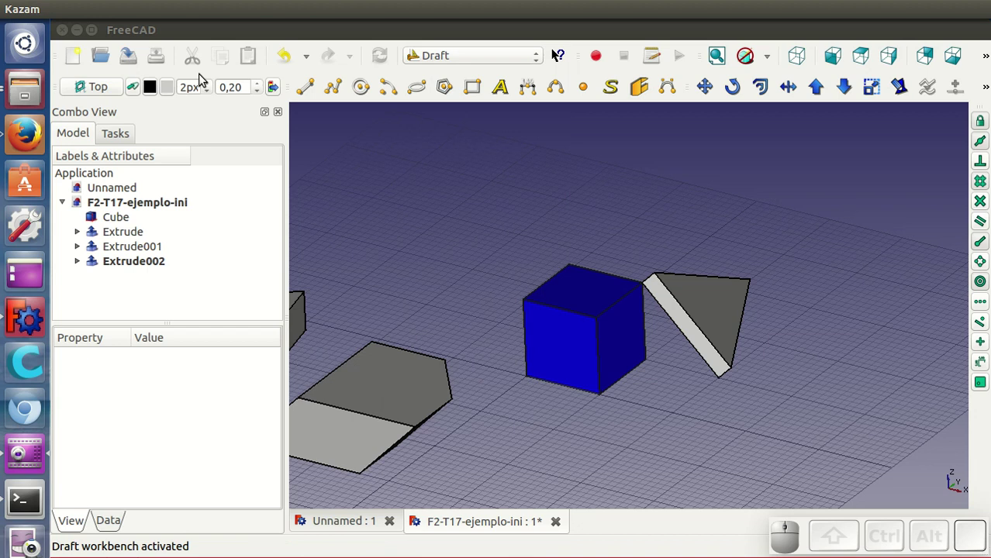
pyautogui.click(342, 85)
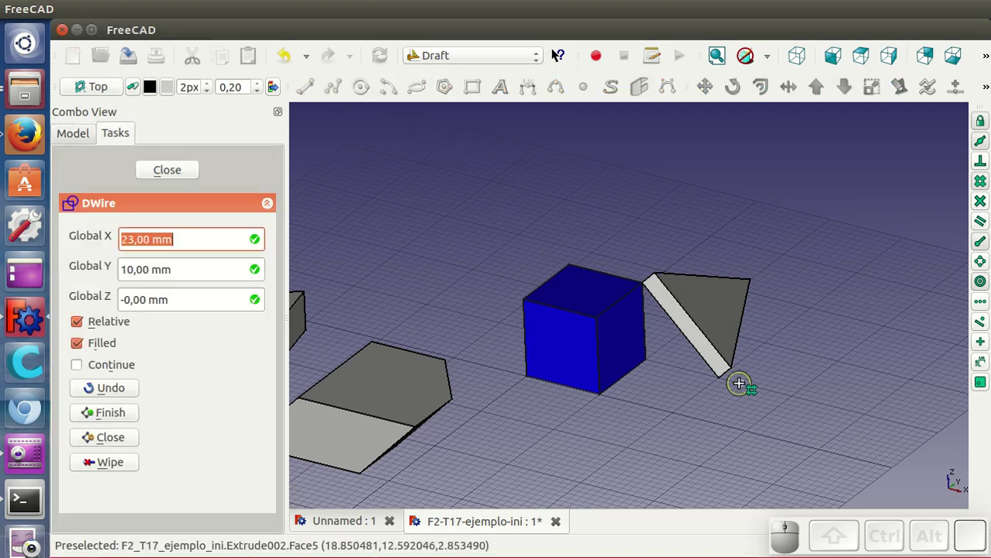
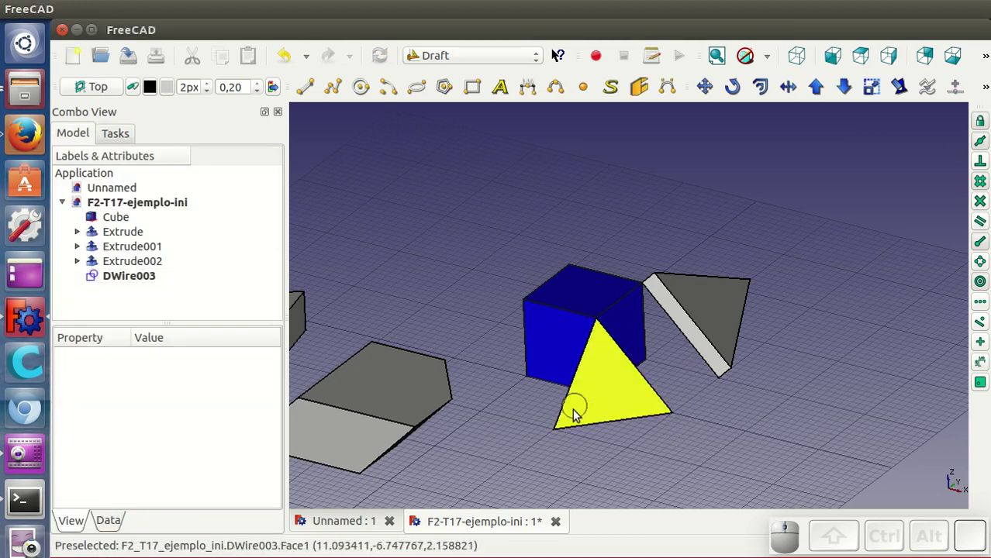
pyautogui.moveTo(702, 375); pyautogui.dragTo(725, 373)
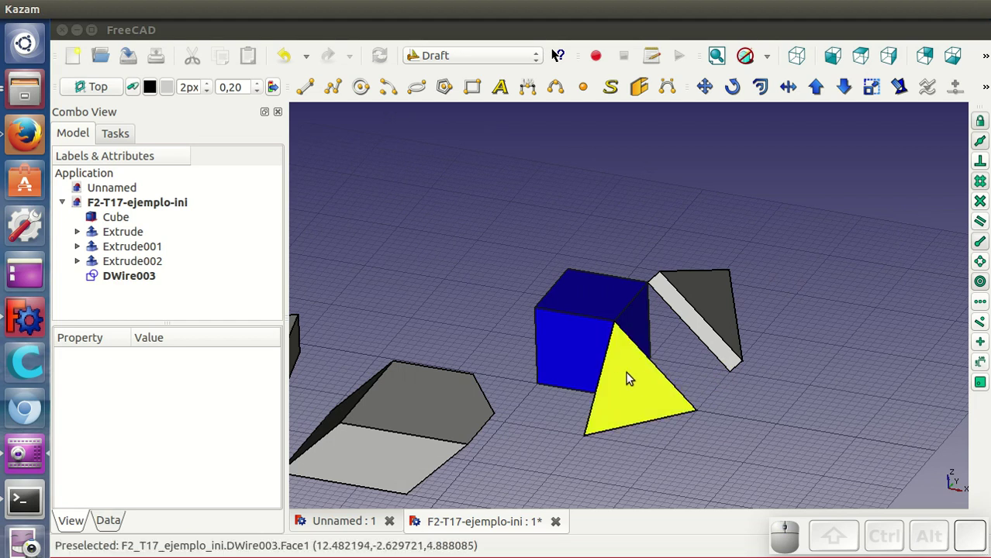
pyautogui.moveTo(792, 361); pyautogui.dragTo(723, 384)
# In Part, extrude DWire003 with the set length into the slanted prism Extrude003
pyautogui.click(697, 384)
pyautogui.click(431, 62)
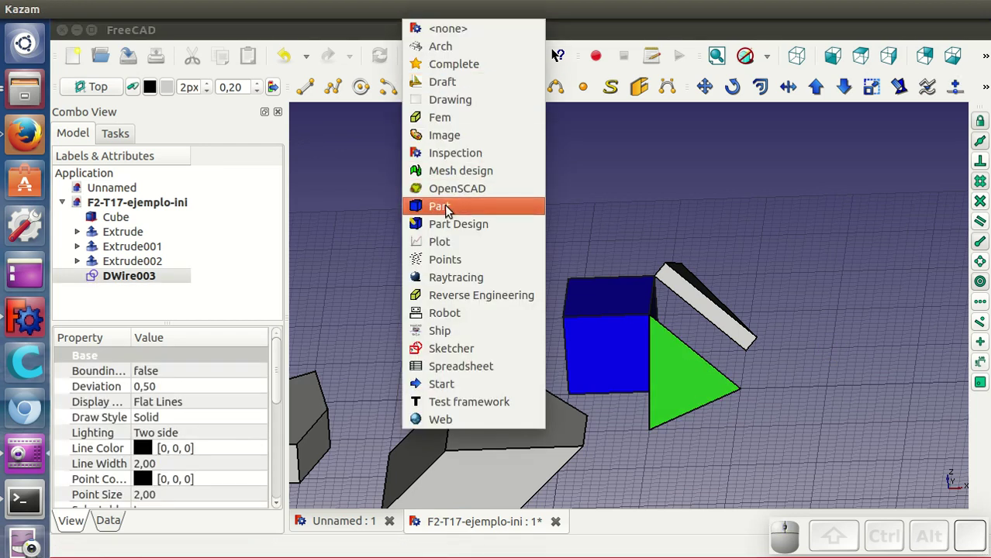
pyautogui.click(448, 205)
pyautogui.click(282, 94)
pyautogui.click(142, 358)
pyautogui.click(171, 323)
pyautogui.scroll(3)
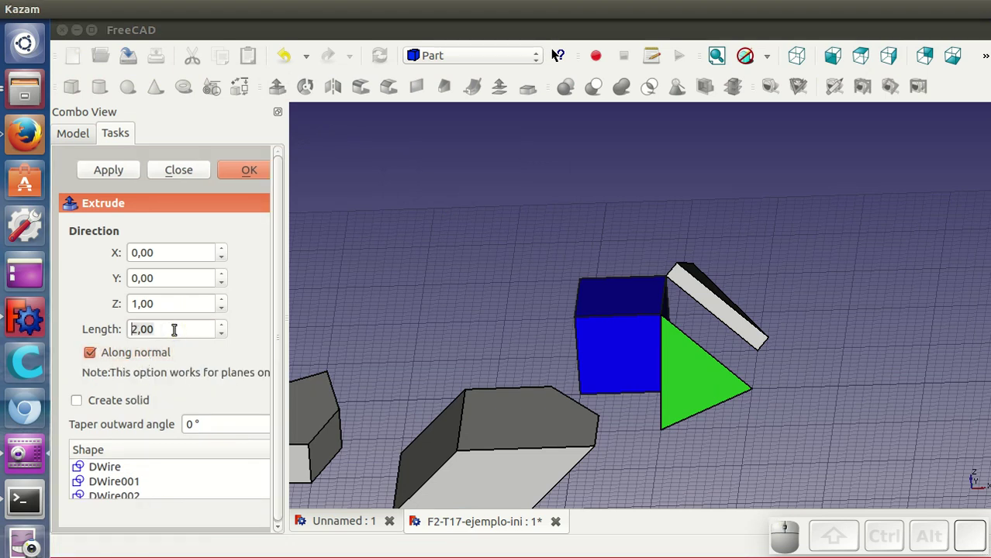
pyautogui.scroll(3)
pyautogui.click(254, 177)
# Pull the view back over the whole layout and return to the Draft workbench
pyautogui.moveTo(804, 315); pyautogui.dragTo(744, 338)
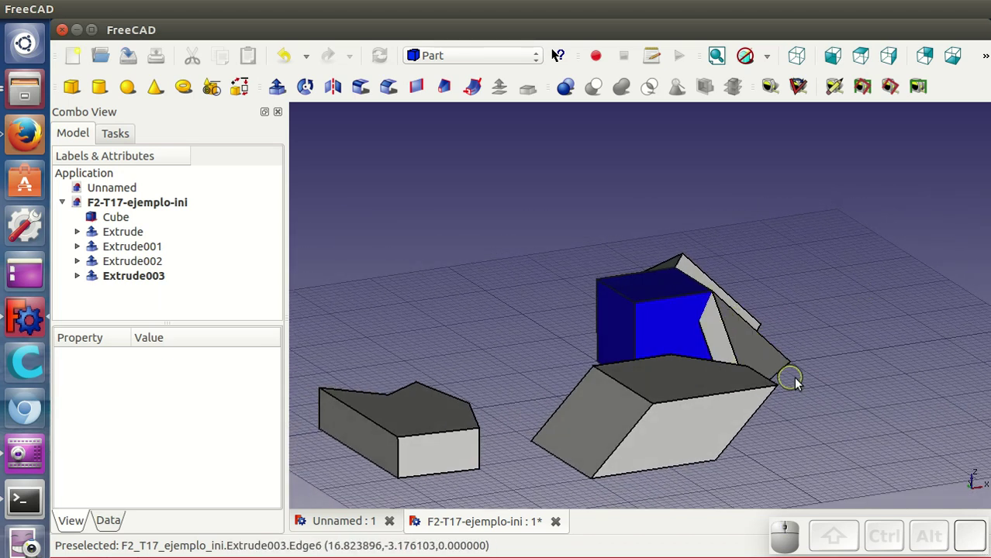
pyautogui.moveTo(830, 380); pyautogui.dragTo(758, 402)
pyautogui.scroll(-3)
pyautogui.middleClick(653, 418)
pyautogui.moveTo(806, 281); pyautogui.dragTo(452, 67)
pyautogui.click(427, 54)
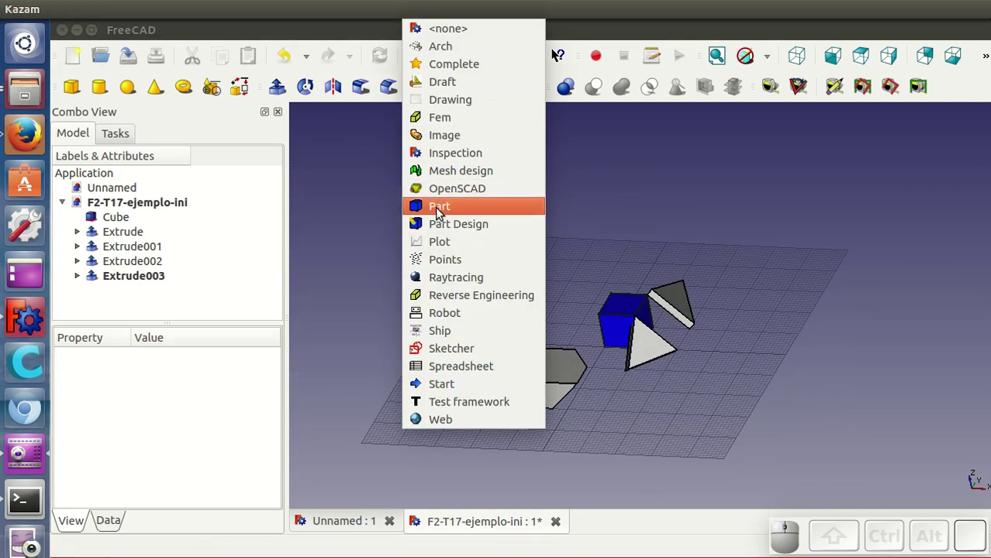
pyautogui.click(439, 86)
pyautogui.scroll(3)
pyautogui.moveTo(722, 368); pyautogui.dragTo(756, 334)
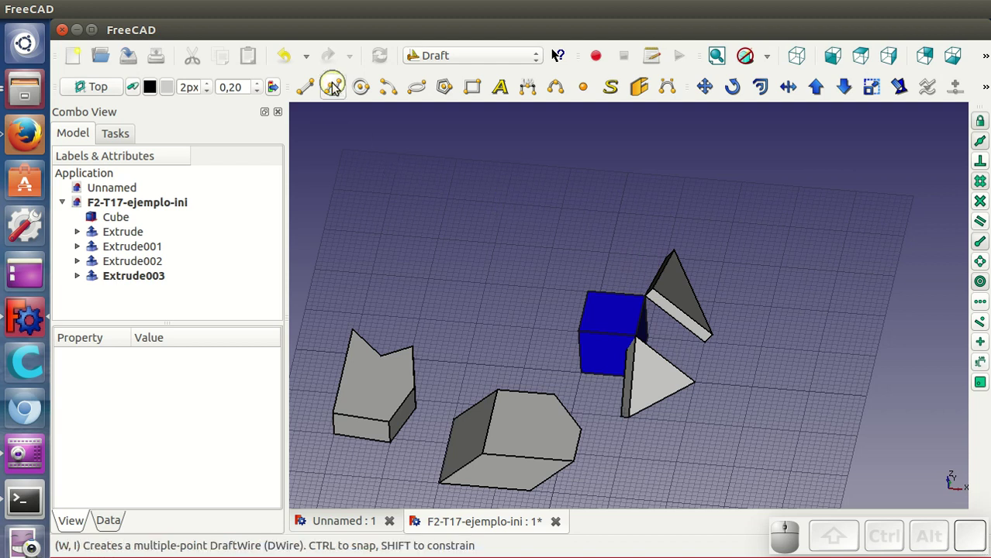
# Draw the open three-point bent DWire004 above the cube as the arrow shaft
pyautogui.click(335, 83)
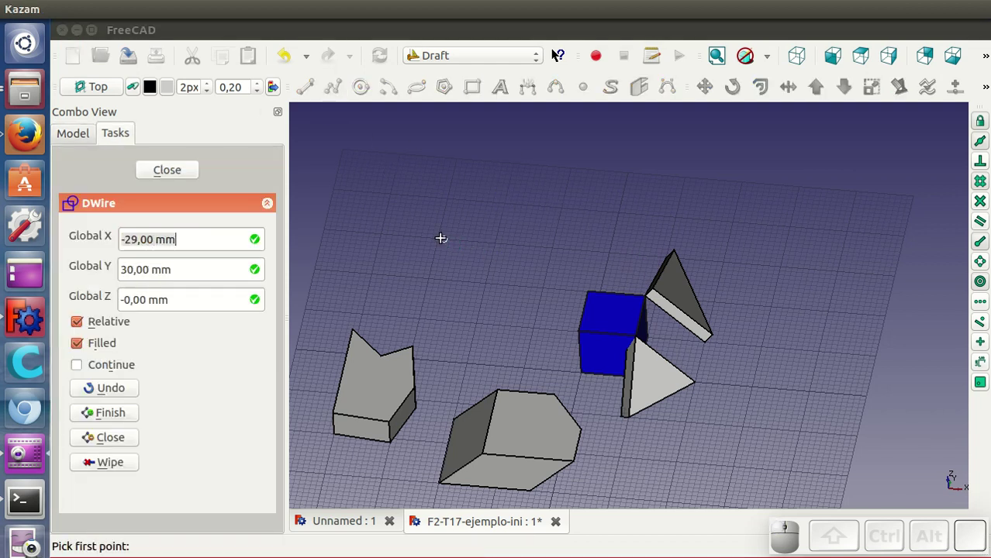
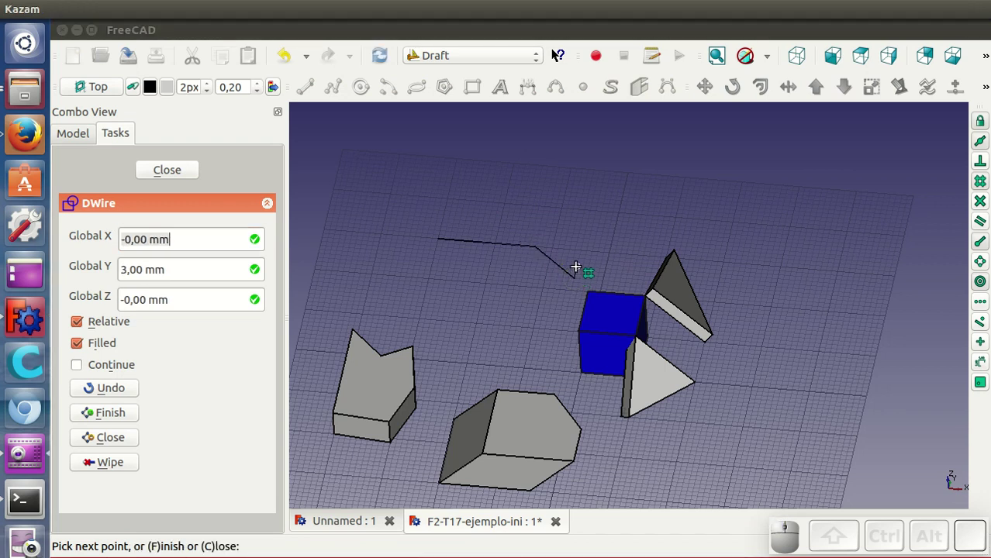
pyautogui.click(580, 268)
pyautogui.click(578, 266)
pyautogui.click(556, 310)
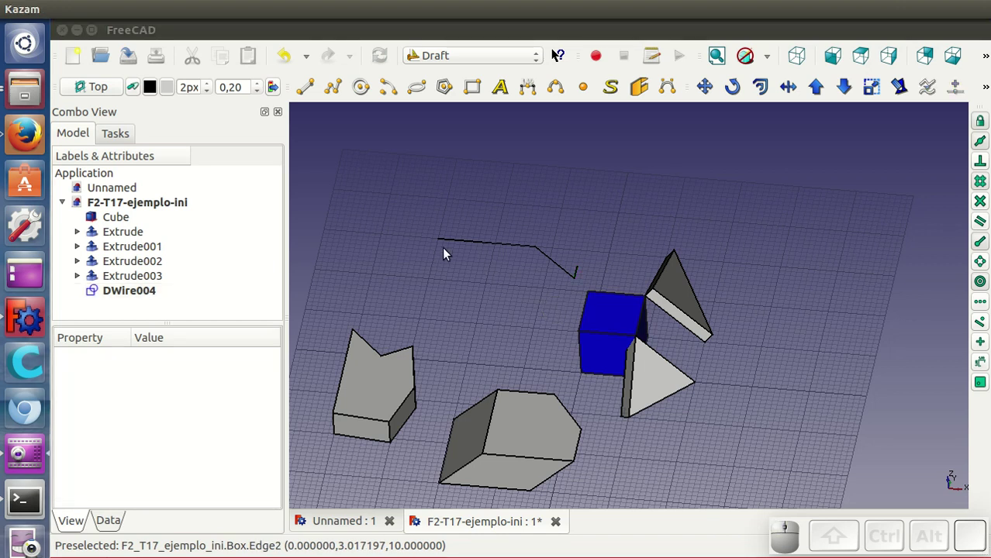
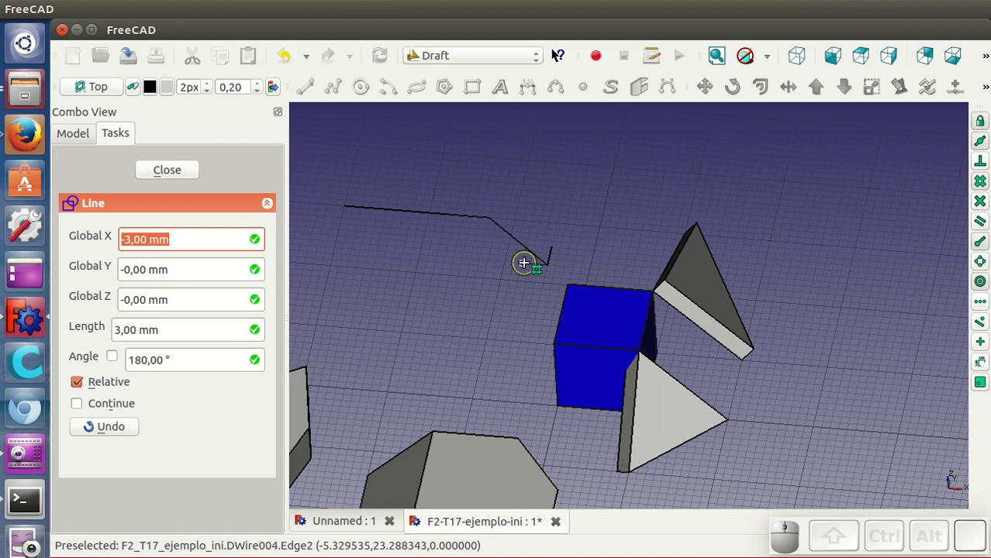
# Add the short Draft Line arrowhead pointing at the cube and zoom out over the grid
pyautogui.click(530, 264)
pyautogui.click(521, 284)
pyautogui.scroll(-3)
pyautogui.scroll(-3)
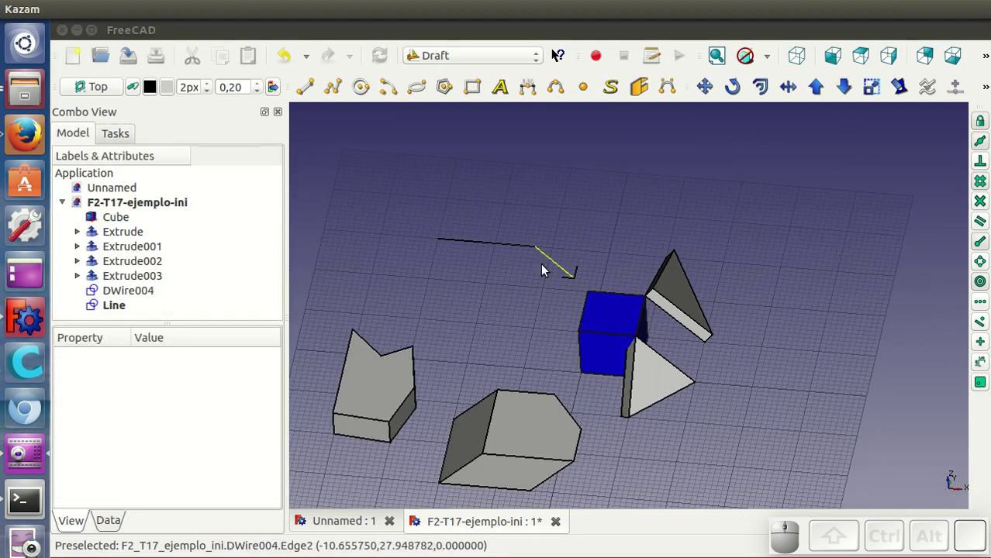
pyautogui.scroll(-3)
pyautogui.moveTo(674, 413); pyautogui.dragTo(688, 312)
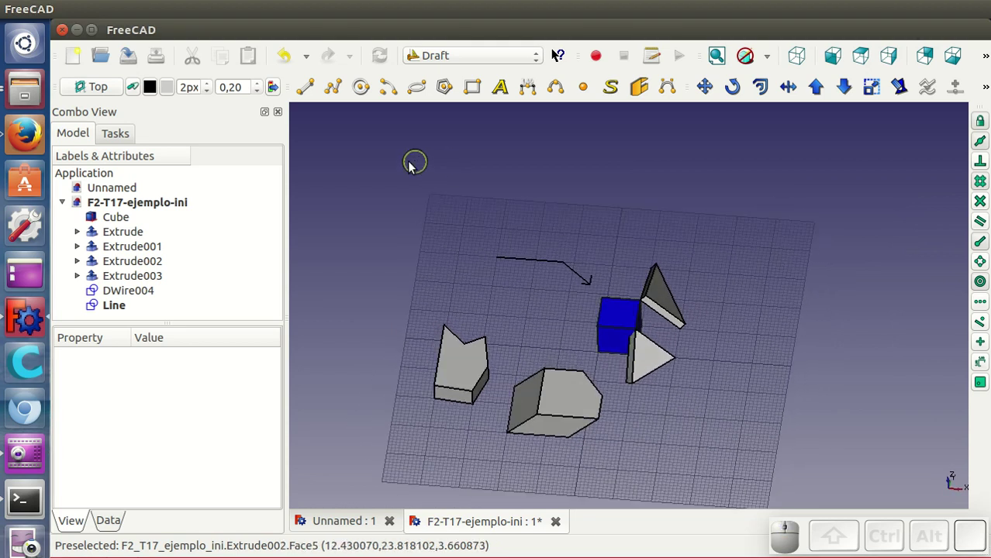
# Draw the large closed base-plate DWire005 with one clipped corner under all the shapes
pyautogui.click(336, 88)
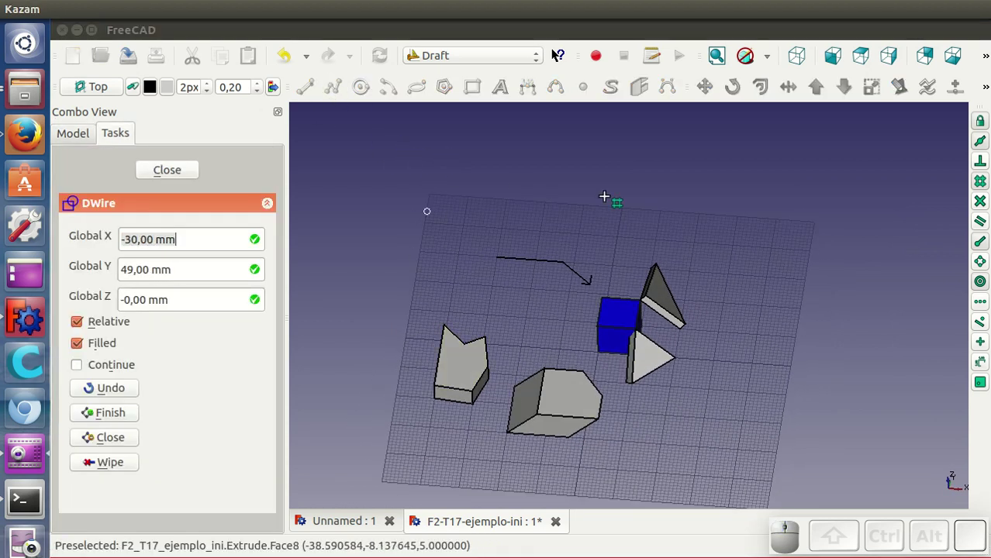
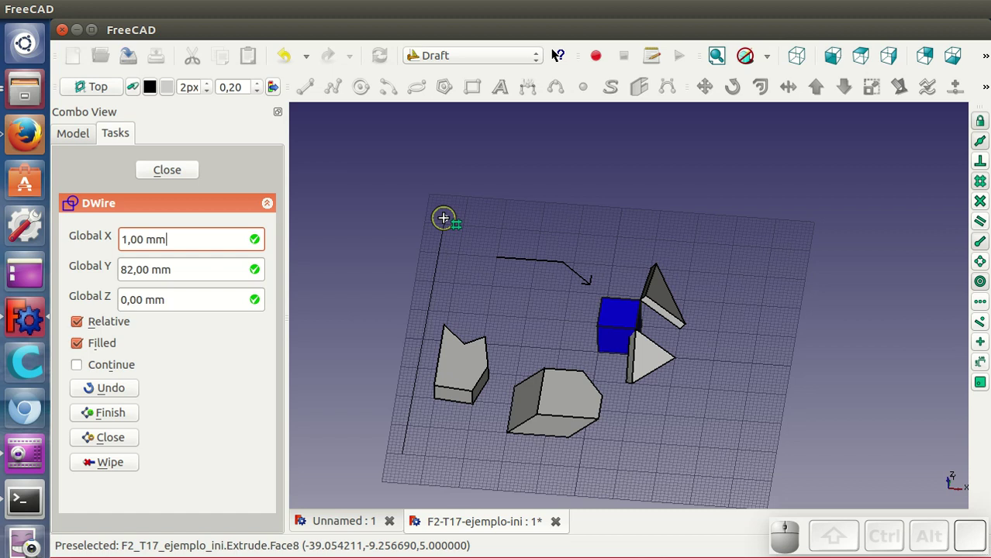
pyautogui.click(445, 218)
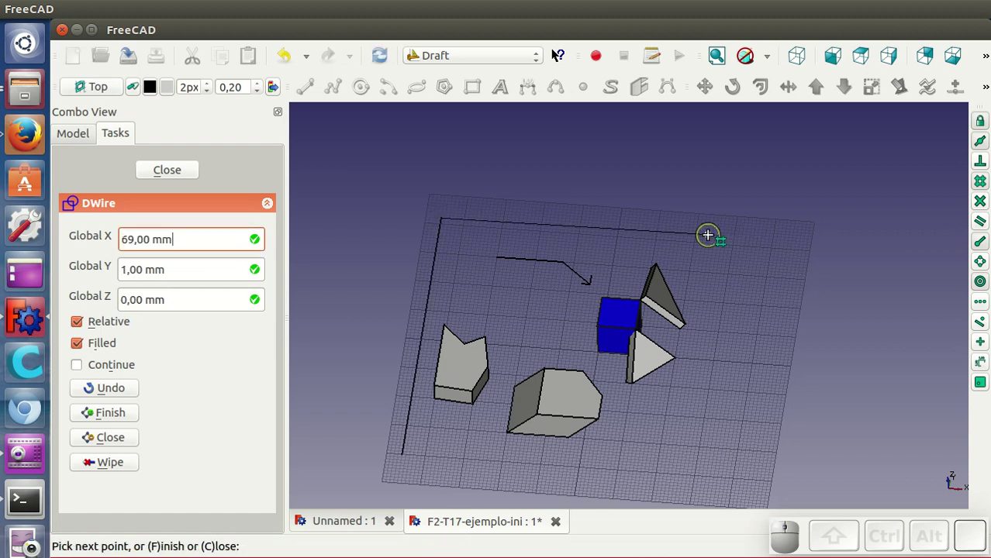
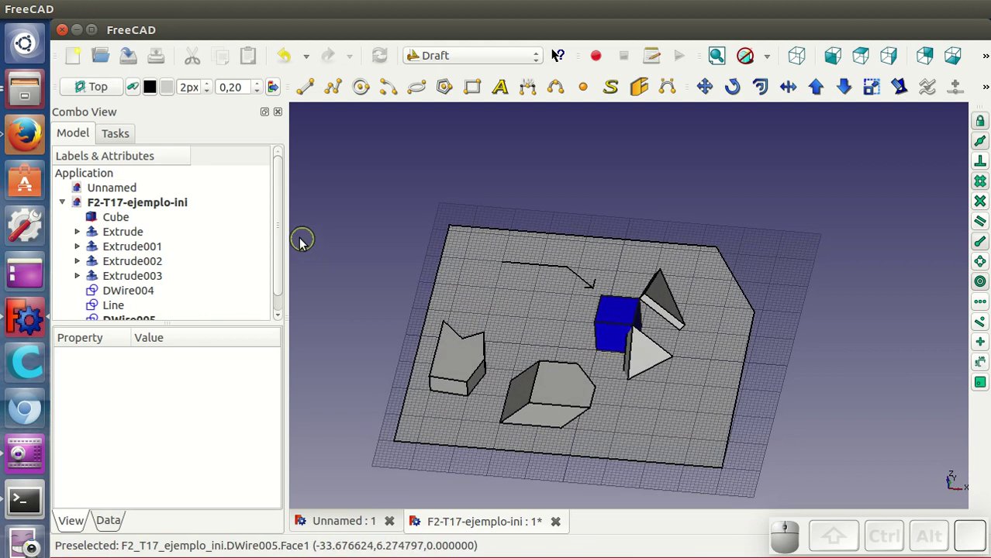
pyautogui.moveTo(278, 232); pyautogui.dragTo(571, 275)
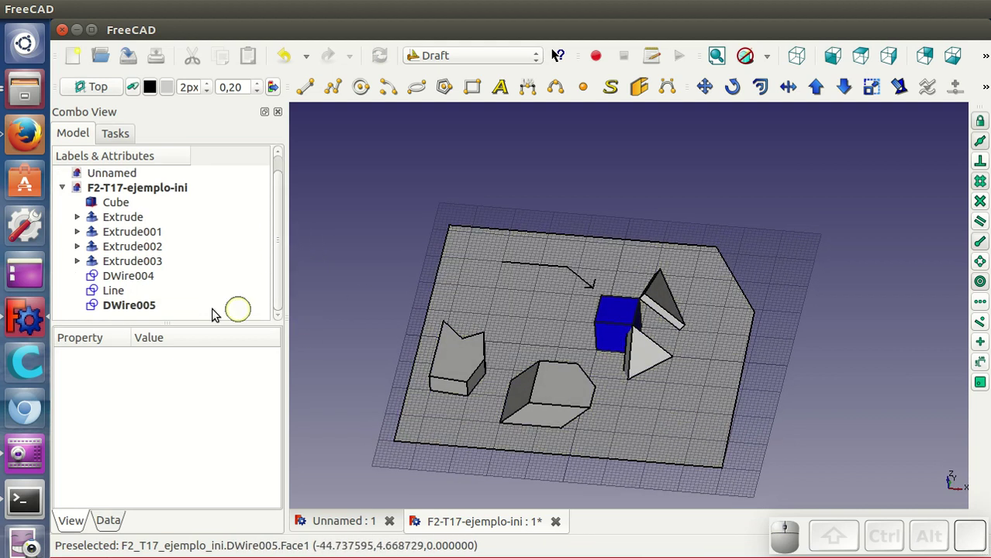
# Set DWire005's Make Face property to false so the base plate shows as an outline, then deselect it
pyautogui.click(129, 307)
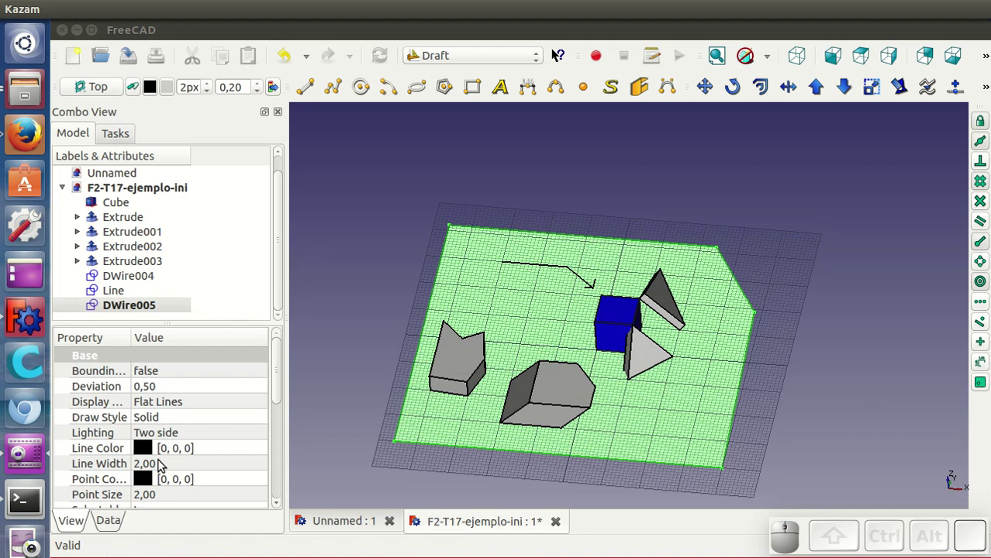
pyautogui.click(108, 525)
pyautogui.scroll(-3)
pyautogui.click(171, 487)
pyautogui.click(170, 484)
pyautogui.click(170, 468)
pyautogui.click(366, 354)
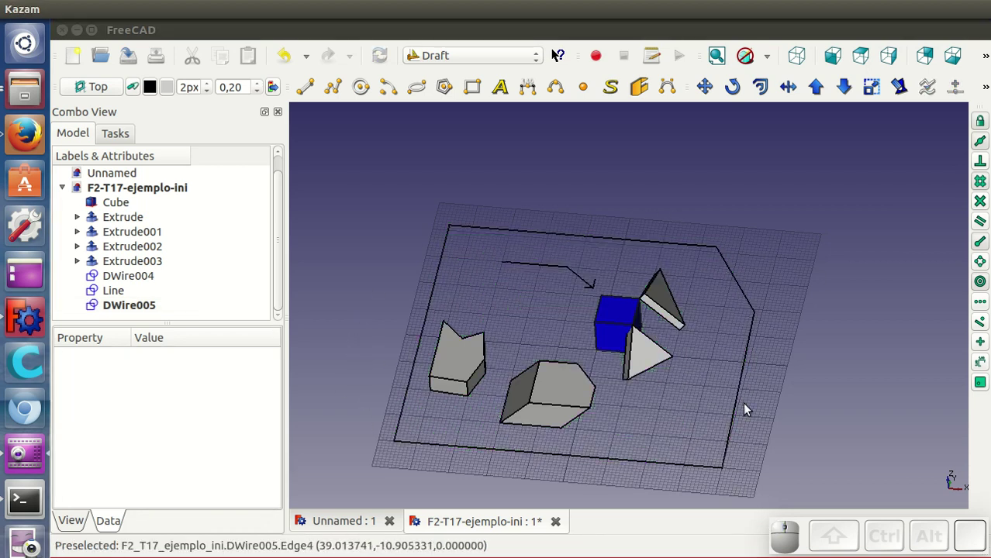
pyautogui.middleClick(728, 434)
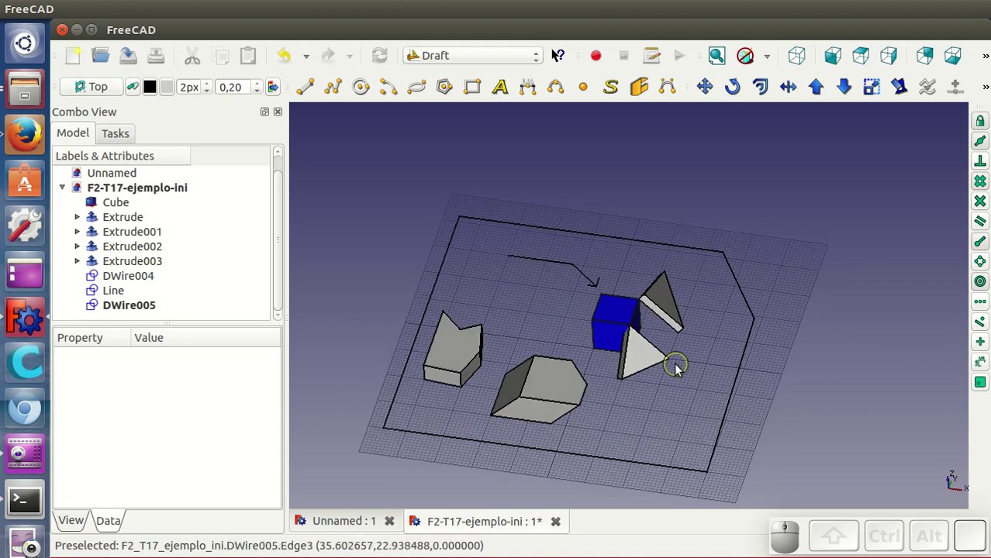
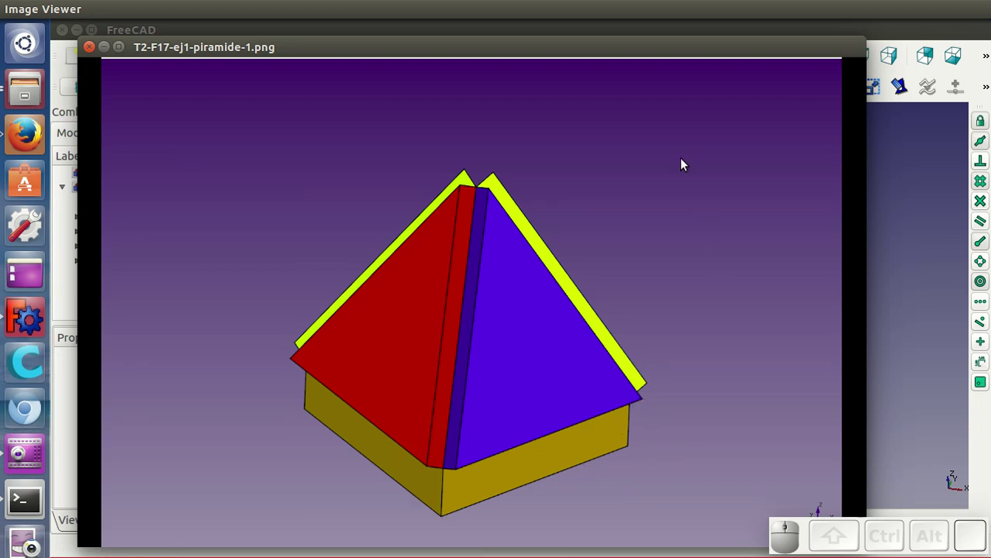
# Step through the piramide reference pictures and return to the finished pyramid image
pyautogui.press('Right')
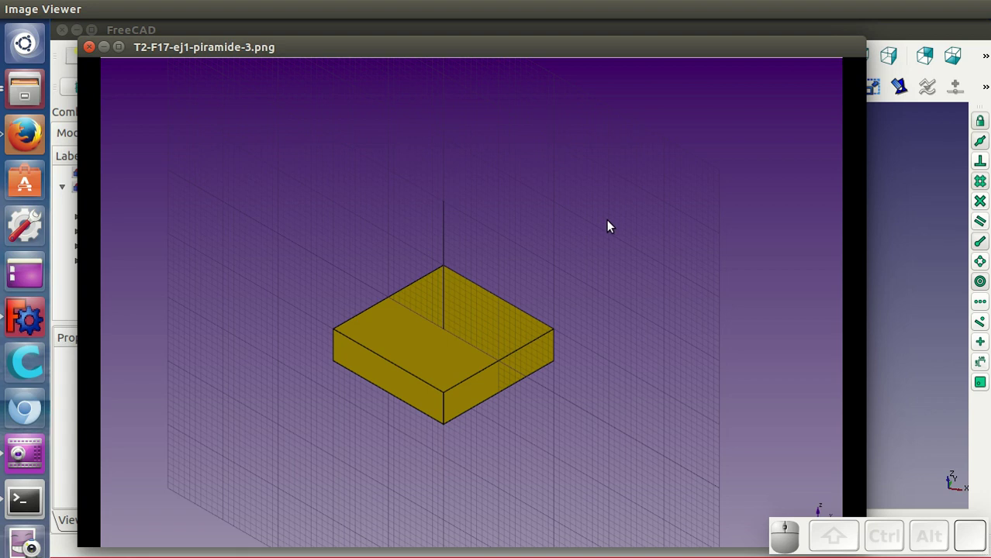
pyautogui.press('Right')
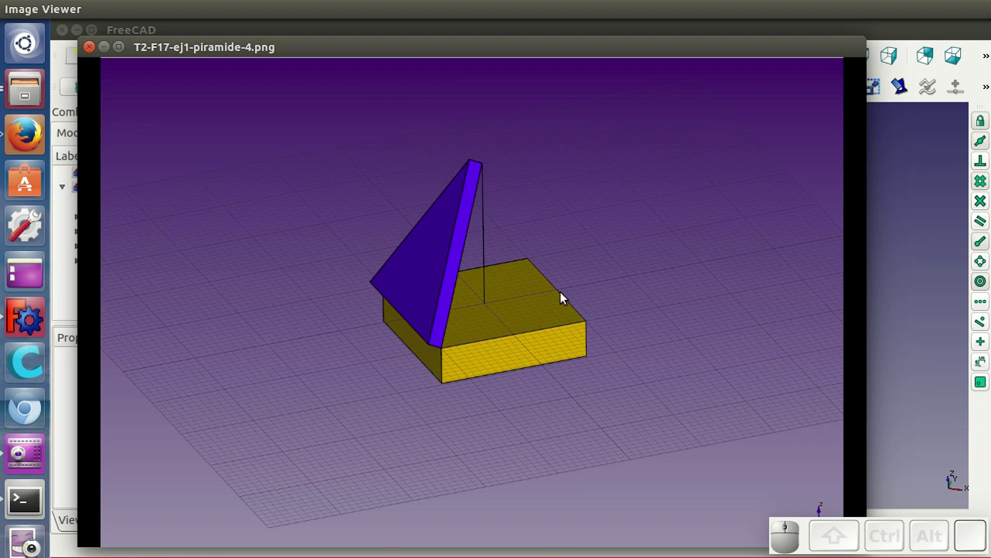
pyautogui.press('Left')
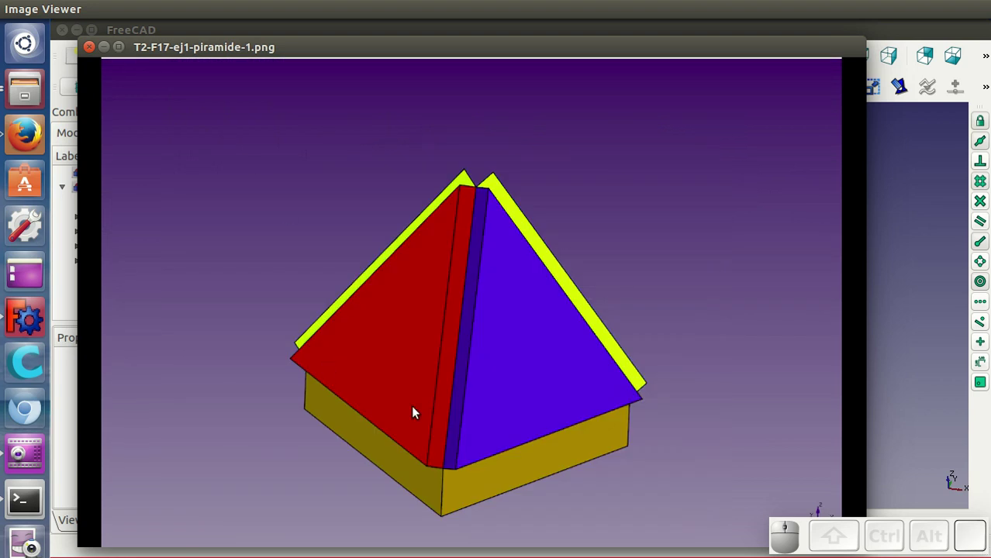
# Advance through planos-1 and planos-2, zooming briefly, until T2-F17-ej3-beetle-1.png appears
pyautogui.press('Right')
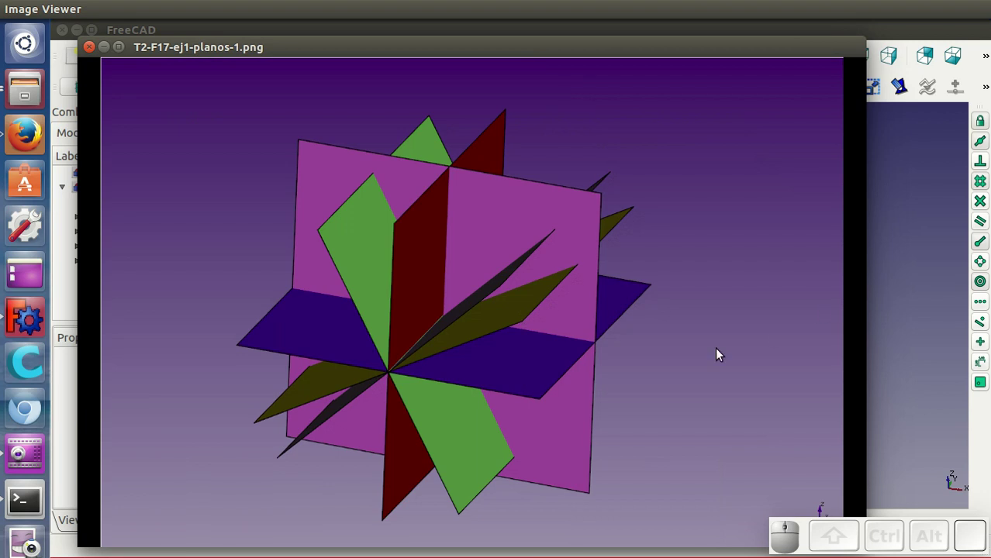
pyautogui.scroll(-3)
pyautogui.scroll(3)
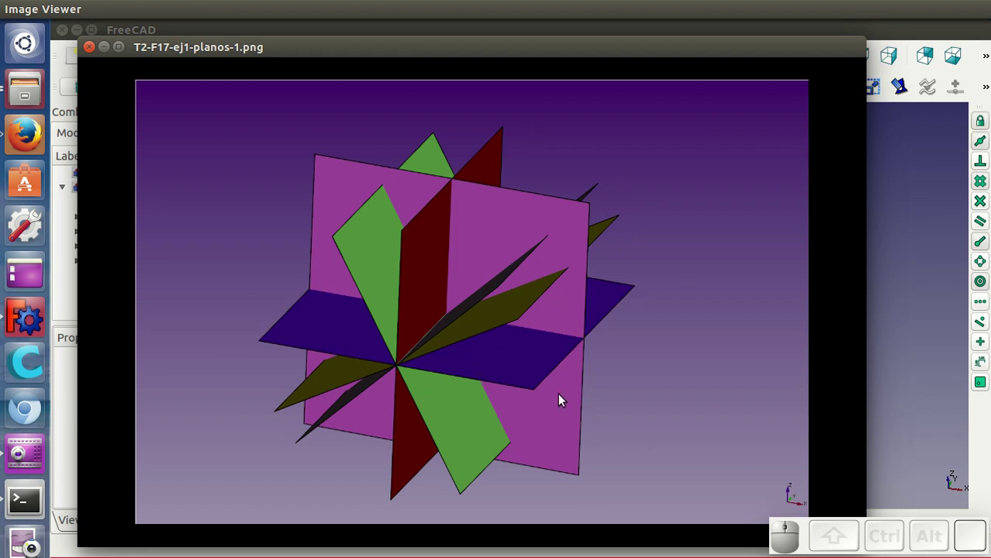
pyautogui.press('Right')
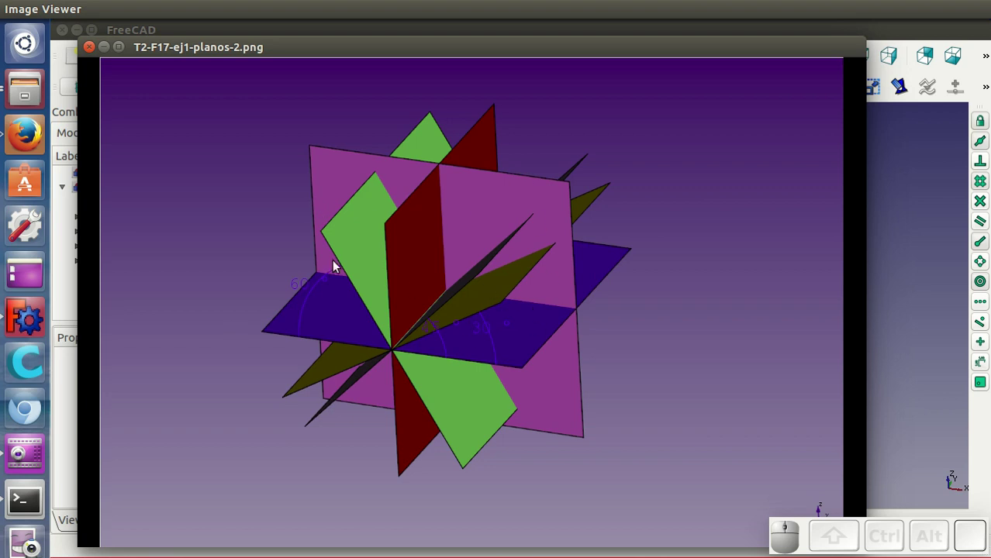
pyautogui.press('Right')
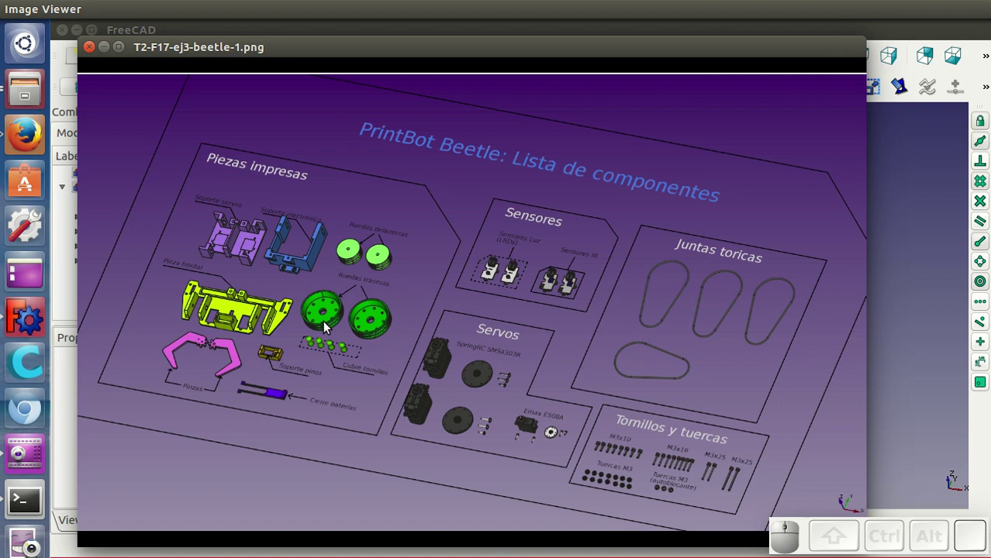
# Advance to T2-F17-ej3-beetle-2.png, the exploded view of the Beetle parts
pyautogui.press('Right')
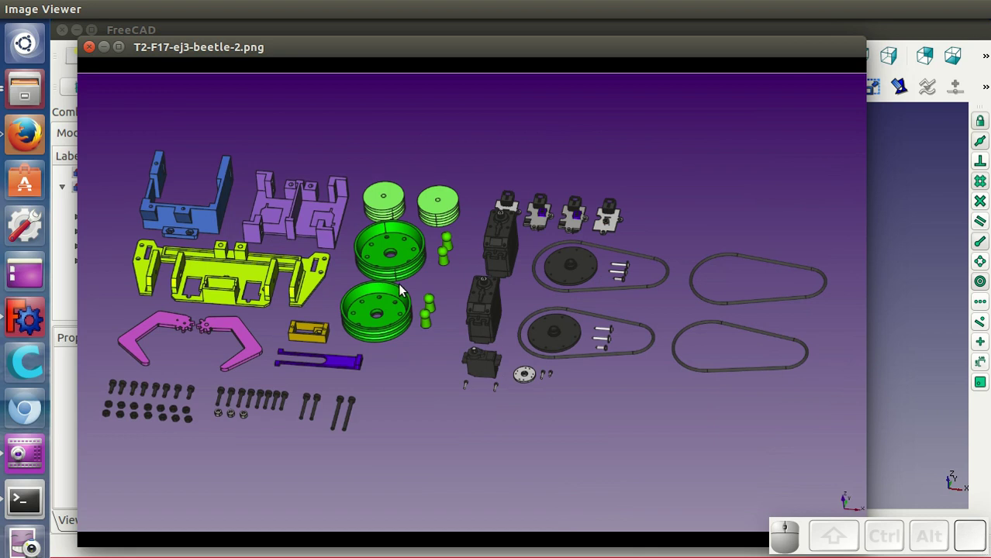